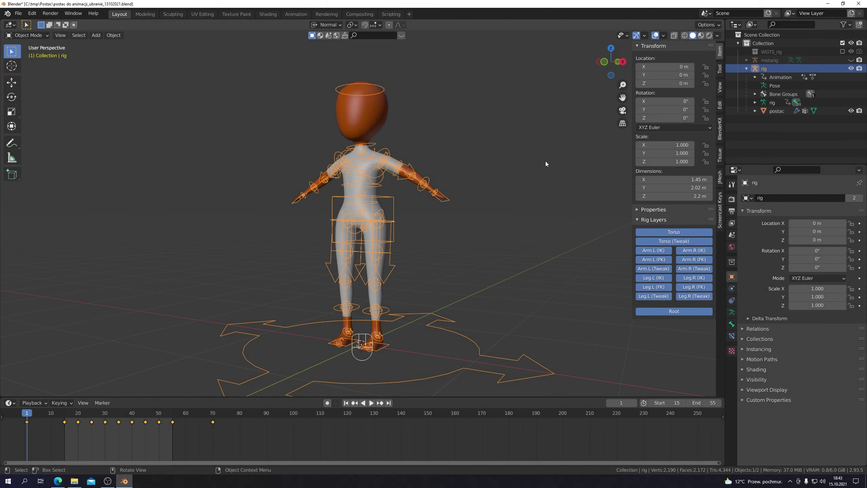
# - Play the rig animation, then hide the rig so only the postac body mesh shows
pyautogui.press('space')
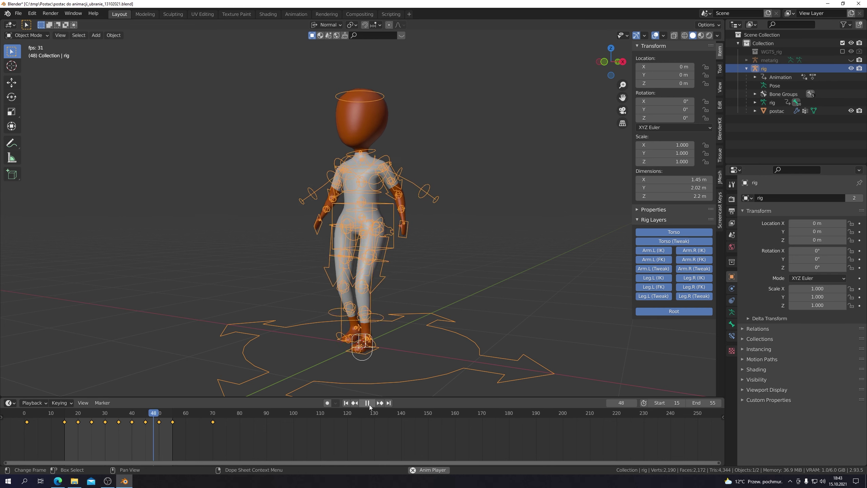
pyautogui.click(372, 406)
pyautogui.click(348, 405)
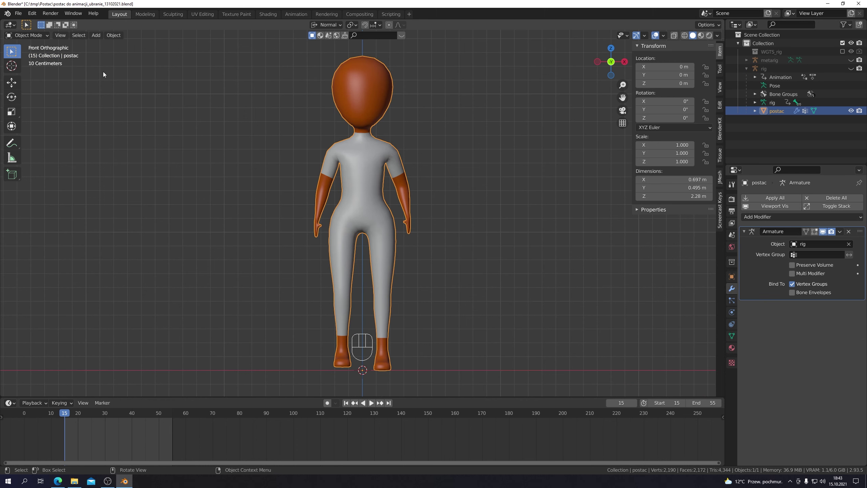
# - In Edit Mode, select the body's white-material faces and duplicate them
pyautogui.moveTo(49, 38); pyautogui.dragTo(35, 55)
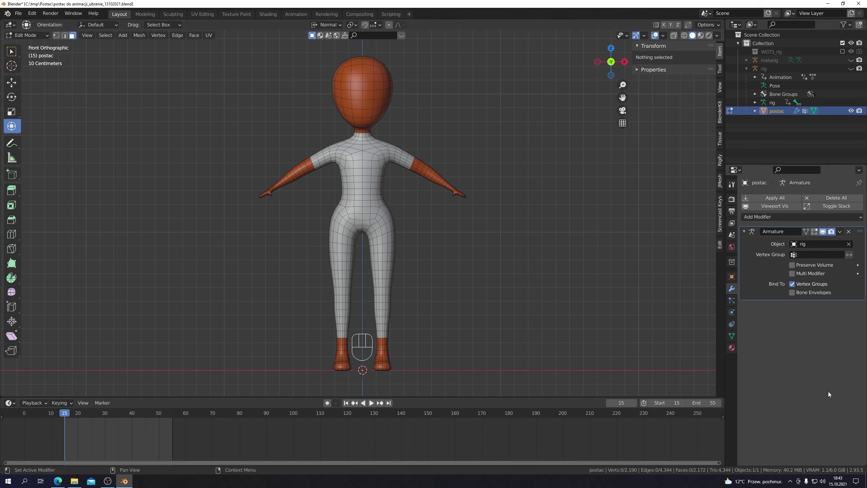
pyautogui.click(766, 201)
pyautogui.click(802, 246)
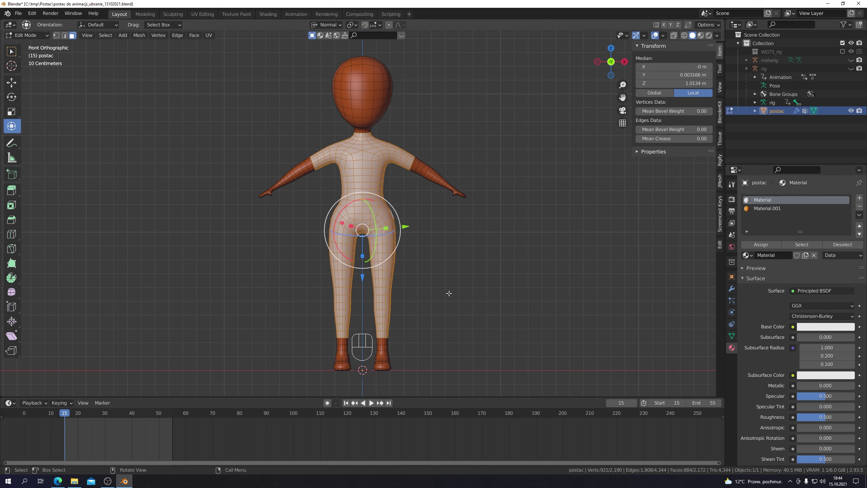
pyautogui.press('shift+d')
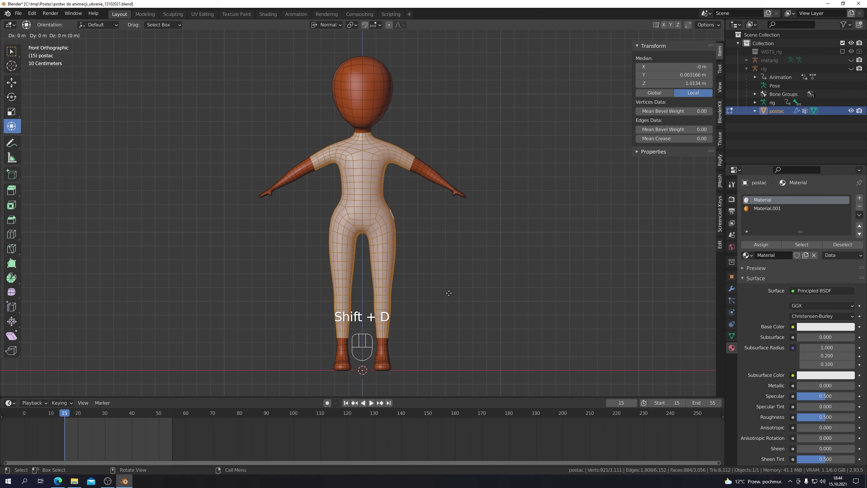
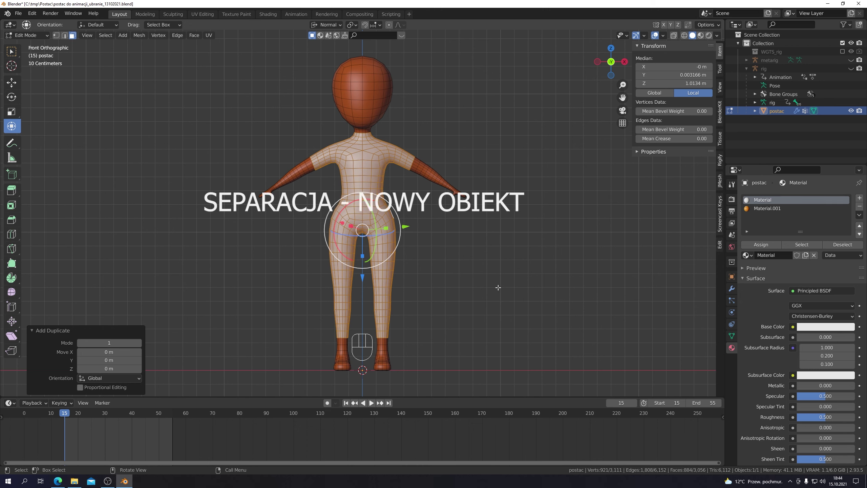
# - Separate the duplicated shirt faces into new object postac.001 and return to frame 0 in Object Mode
pyautogui.press('p')
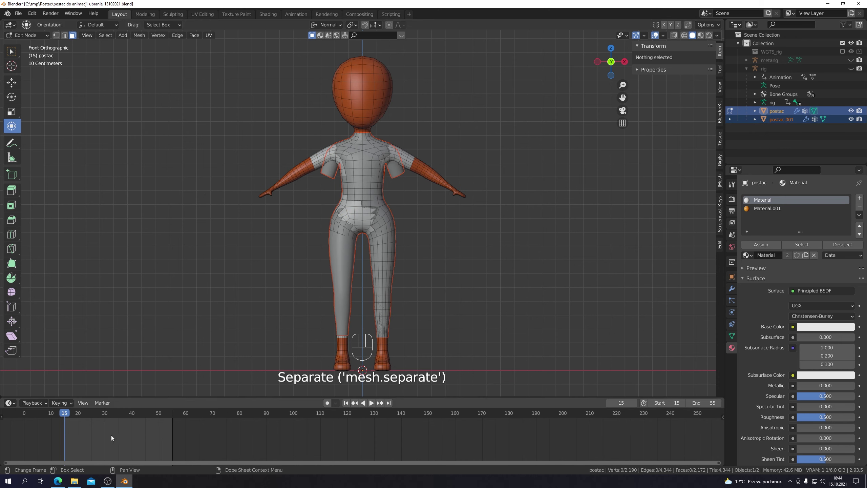
pyautogui.moveTo(64, 416); pyautogui.dragTo(45, 424)
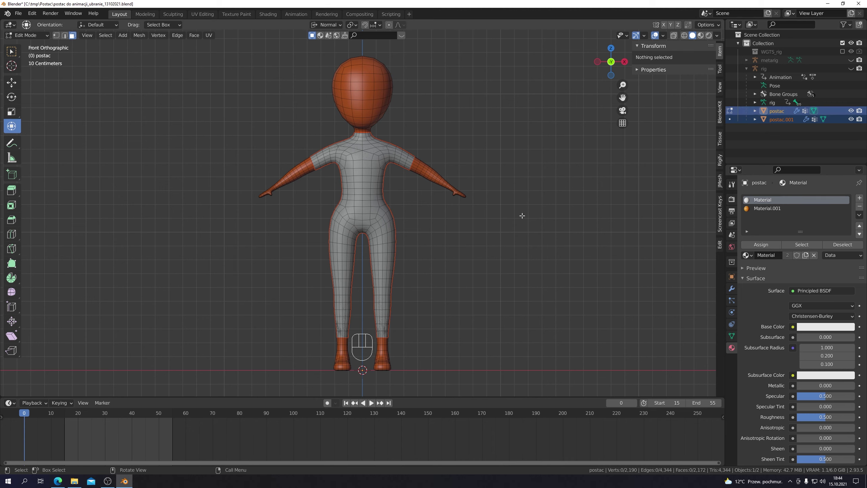
pyautogui.moveTo(46, 37); pyautogui.dragTo(34, 48)
# - Rename the piece postac.kostium and enter Edit Mode with all costume geometry selected
pyautogui.click(359, 197)
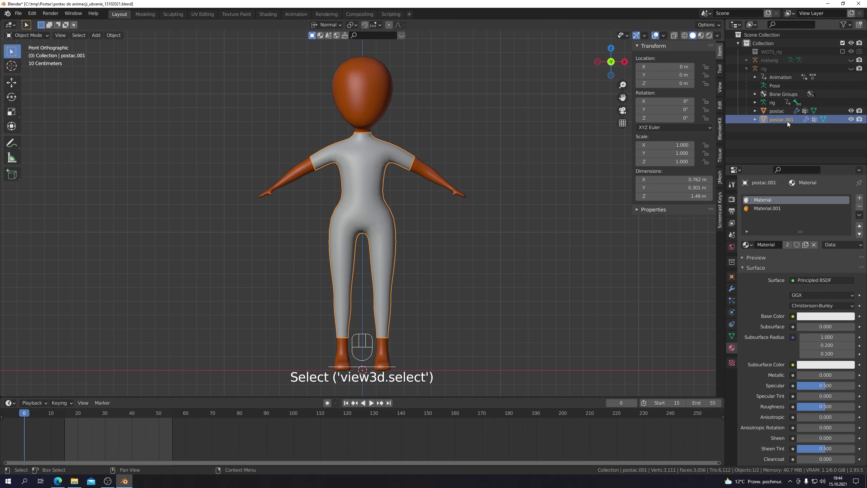
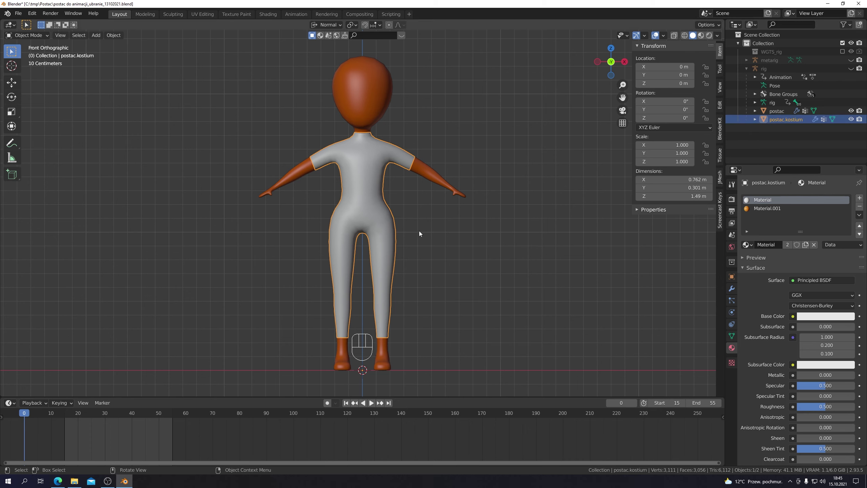
pyautogui.press('Tab')
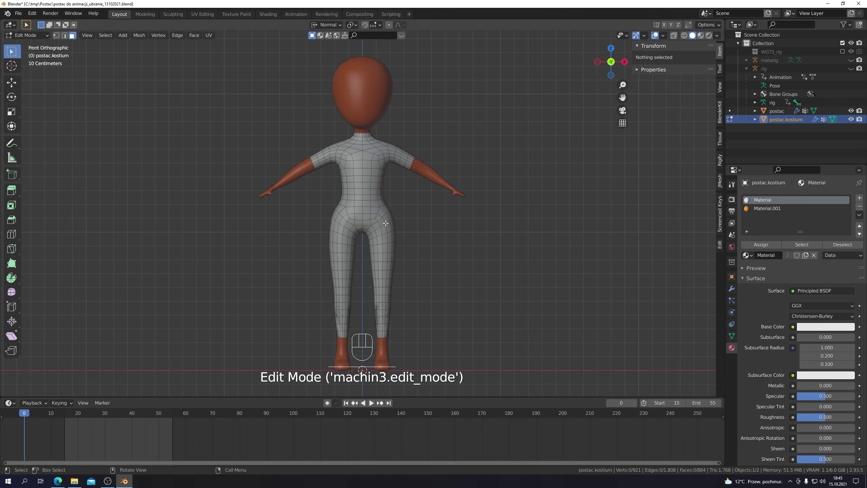
pyautogui.press('a')
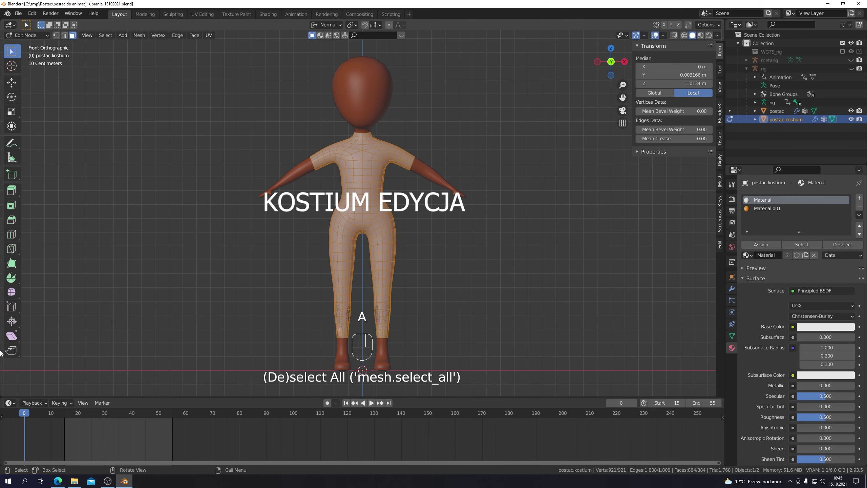
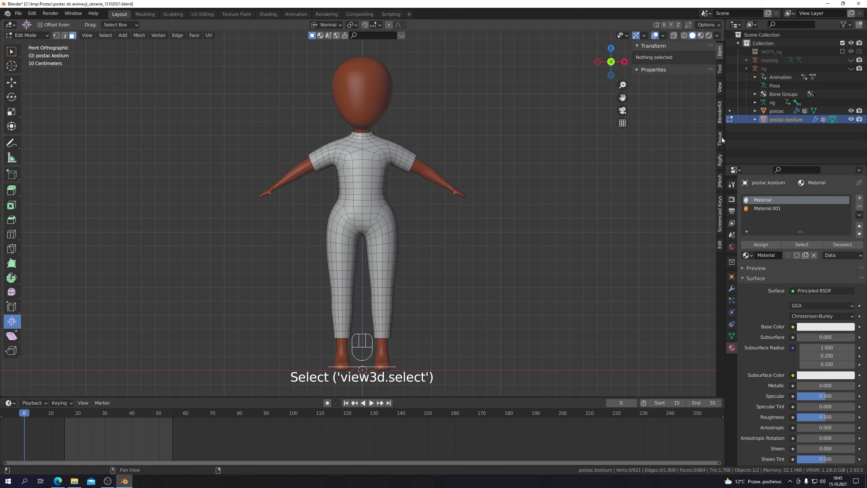
# - Return to Object Mode, select the postac body and hide the costume
pyautogui.press('Tab')
pyautogui.click(438, 178)
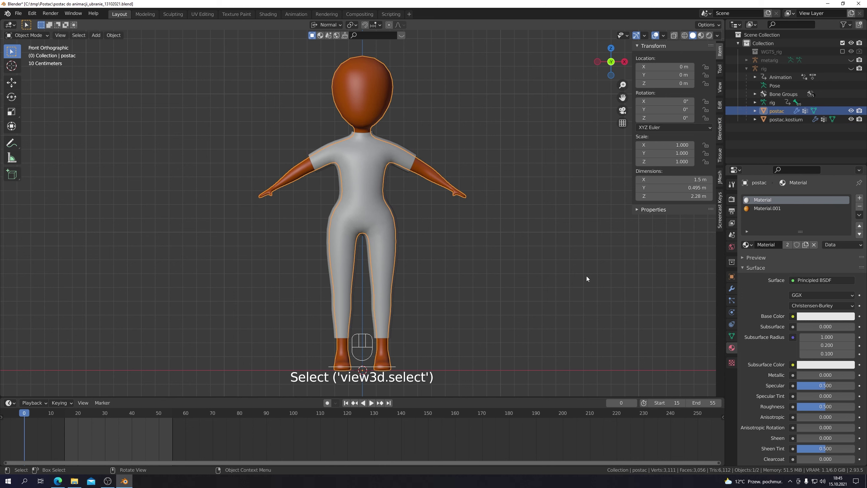
pyautogui.click(852, 122)
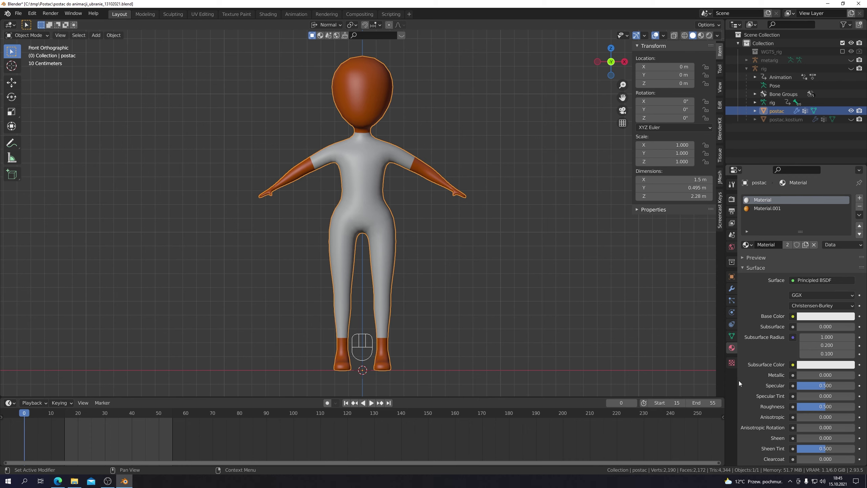
pyautogui.click(733, 350)
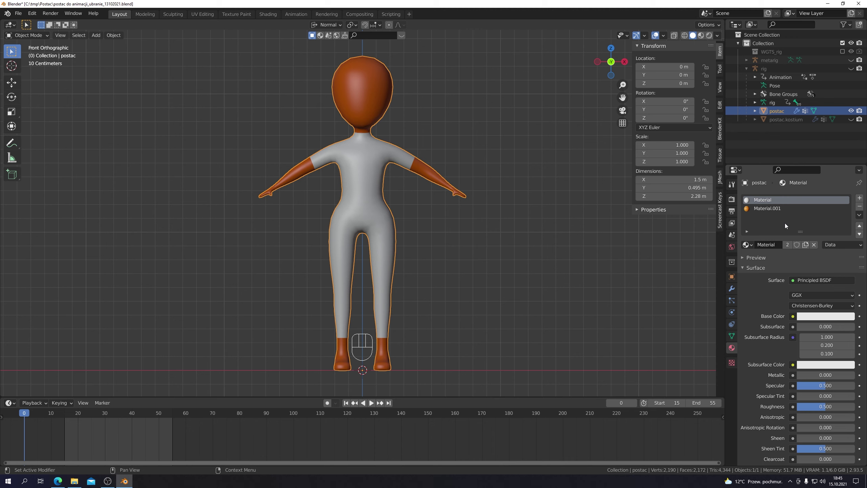
# - Assign orange Material.001 to all body faces, then unhide the costume over it
pyautogui.press('Tab')
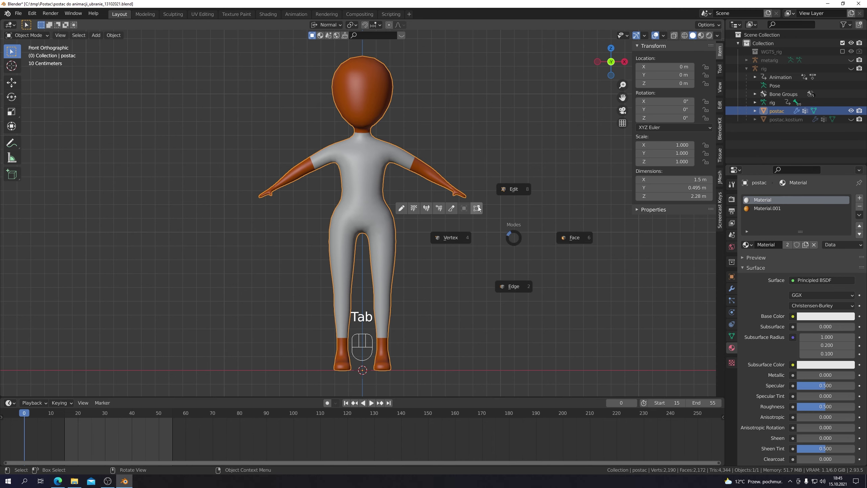
pyautogui.press('a')
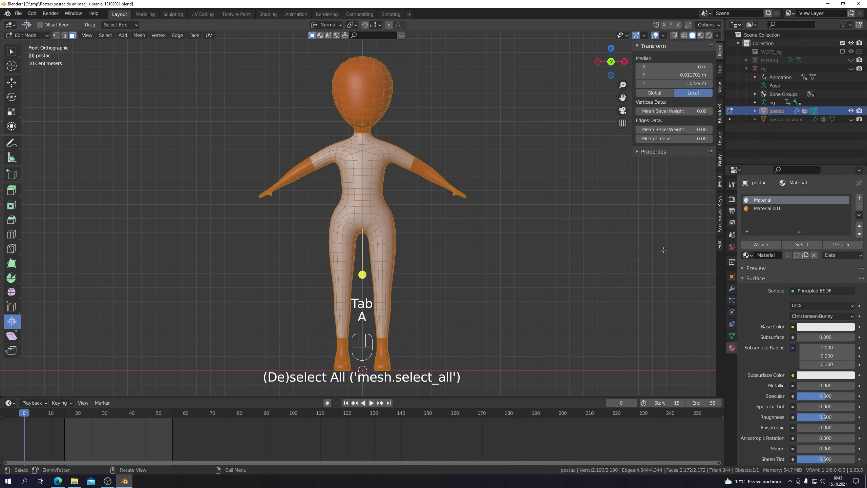
pyautogui.click(763, 211)
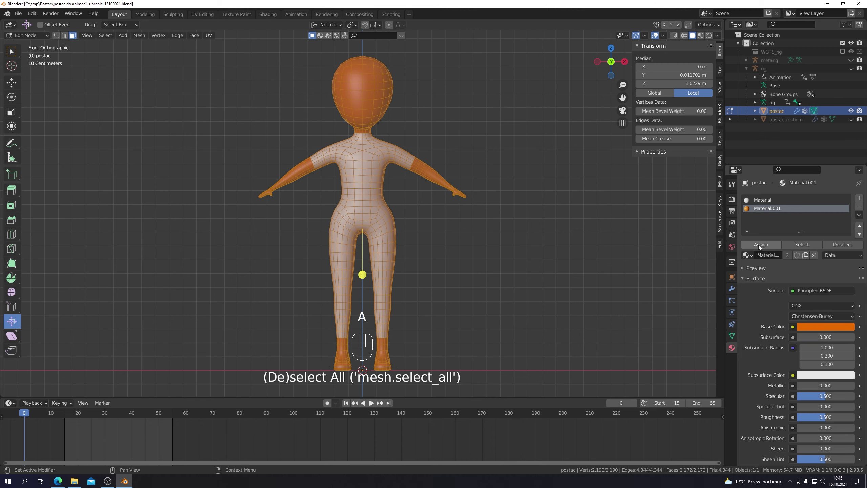
pyautogui.click(764, 247)
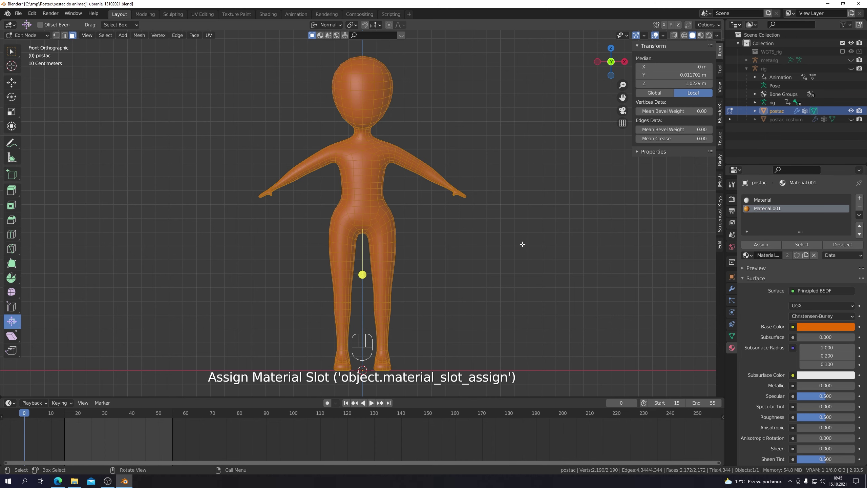
pyautogui.press('Tab')
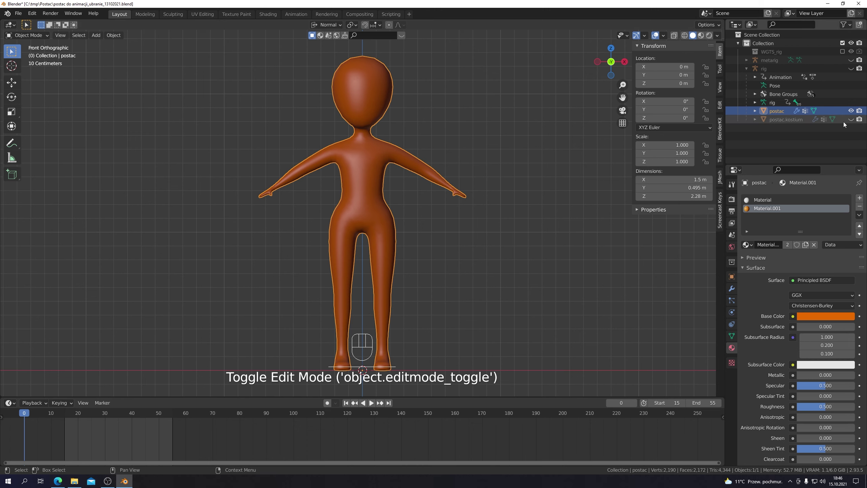
pyautogui.click(852, 121)
pyautogui.click(520, 255)
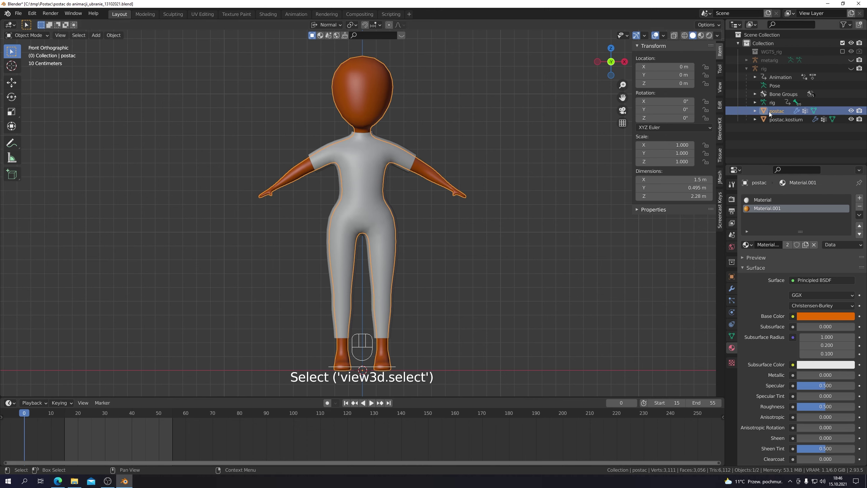
# - Add Collision physics to the body with outer thickness 0.005 and inner 0.001
pyautogui.click(734, 291)
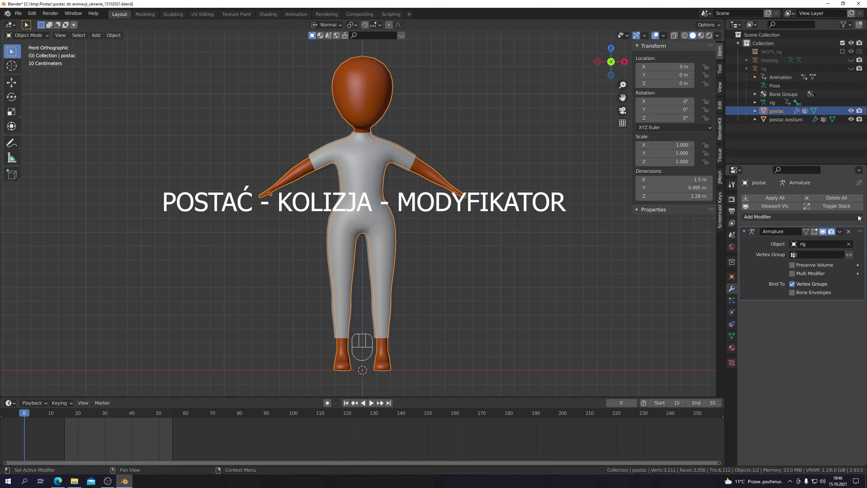
pyautogui.moveTo(863, 219); pyautogui.dragTo(828, 253)
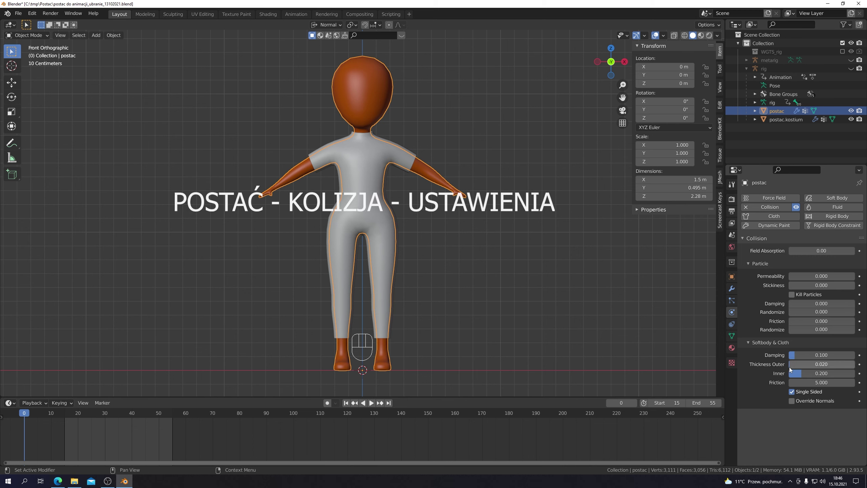
pyautogui.moveTo(822, 369); pyautogui.dragTo(754, 388)
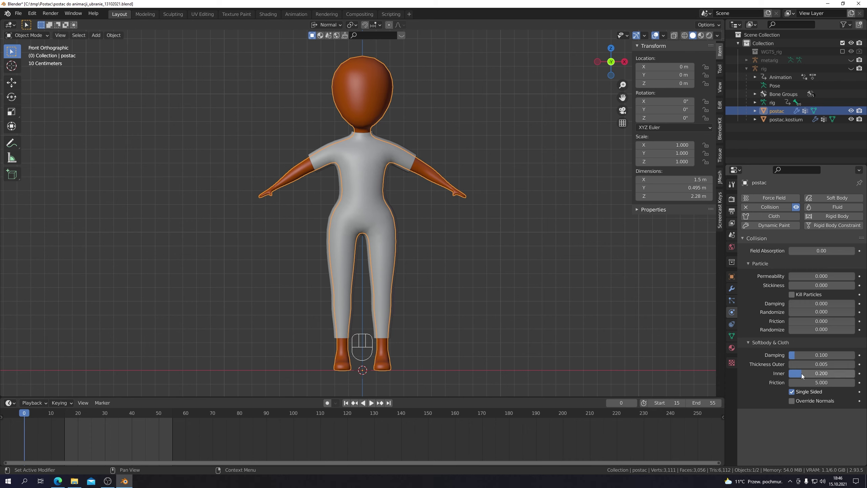
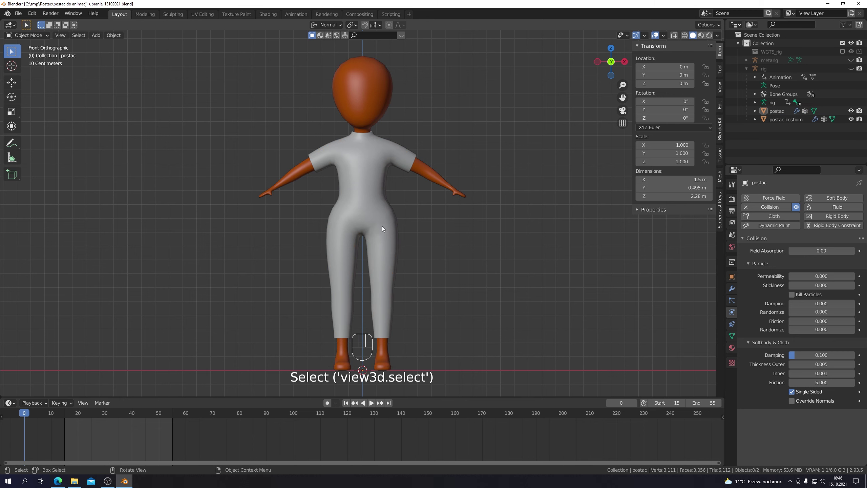
# - Add Cloth physics to postac.kostium and expand its collision settings
pyautogui.click(384, 228)
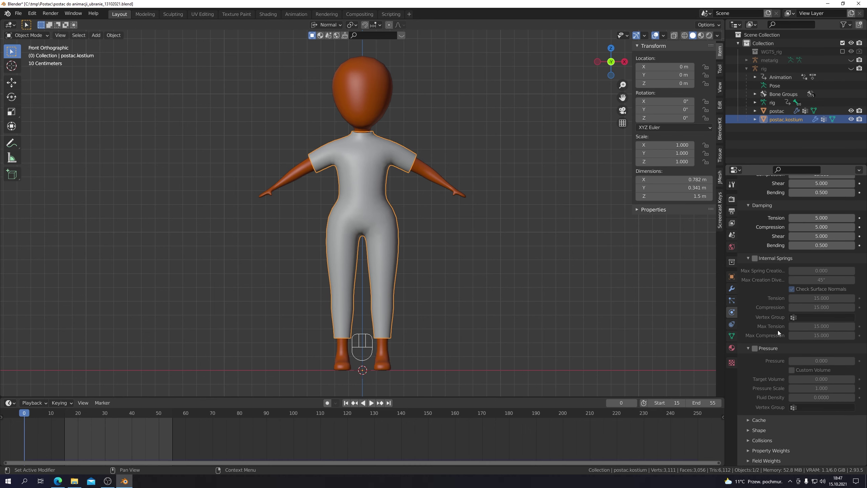
pyautogui.click(749, 442)
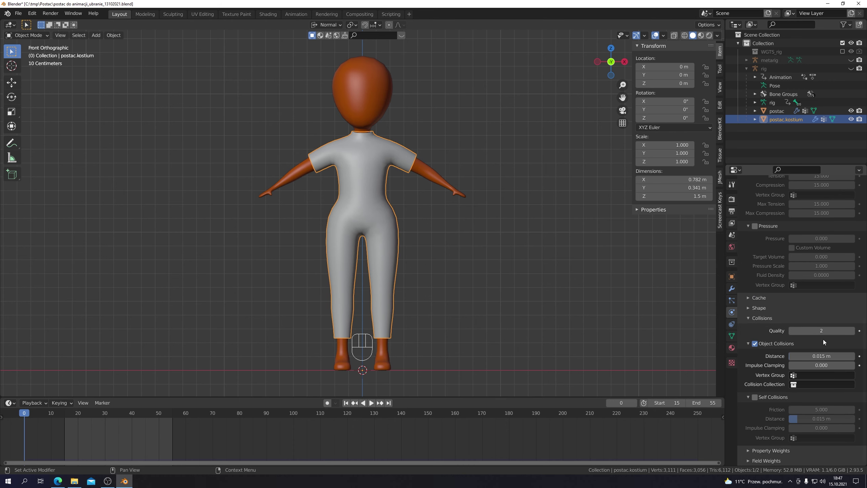
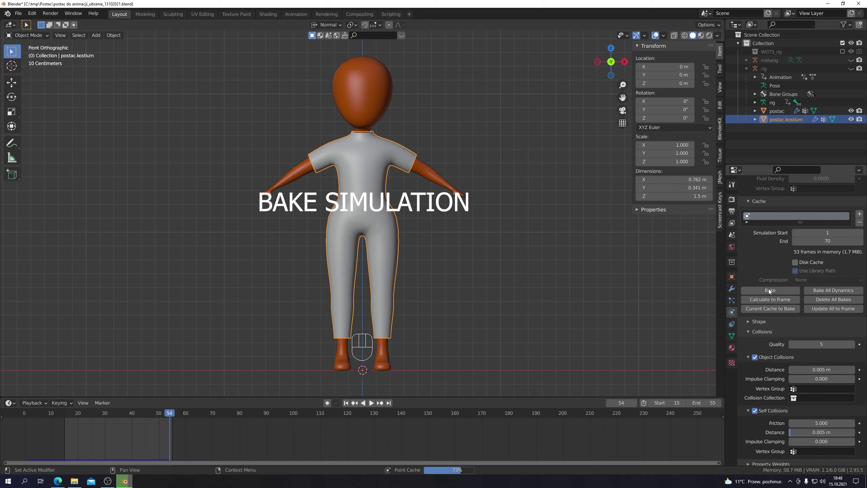
# - Bake the cloth simulation to frame 70 and play back the draping costume
pyautogui.click(771, 290)
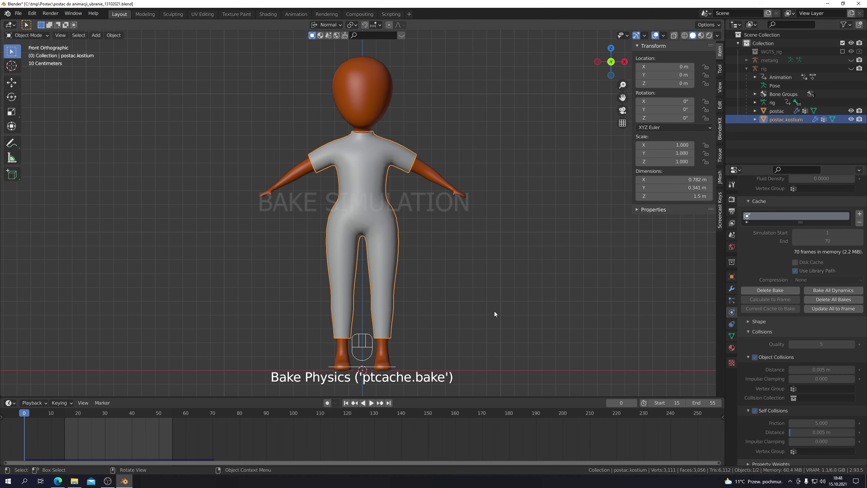
pyautogui.click(374, 404)
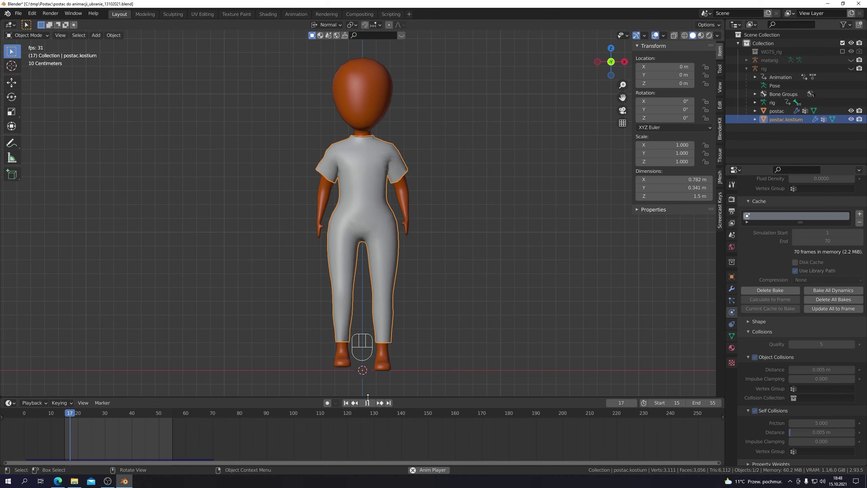
pyautogui.click(370, 404)
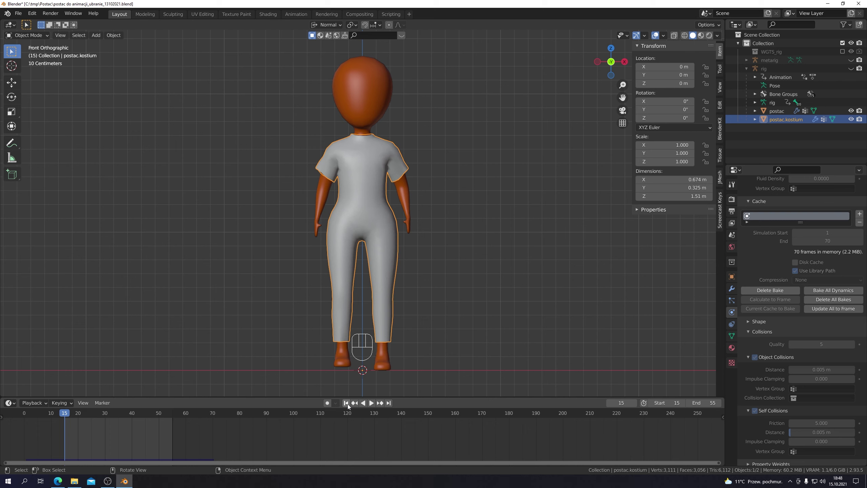
pyautogui.click(349, 406)
# - Rewind to the first frame so character and costume stand in the T-pose
pyautogui.moveTo(53, 416); pyautogui.dragTo(25, 419)
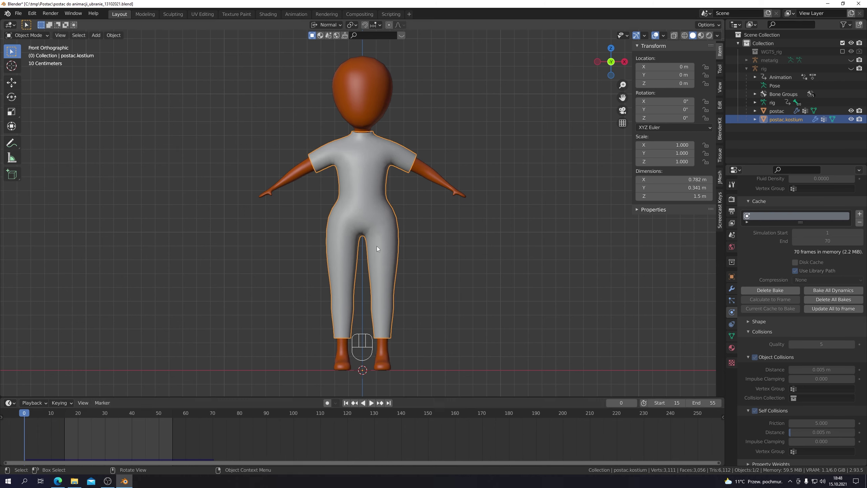
pyautogui.click(385, 247)
pyautogui.click(385, 248)
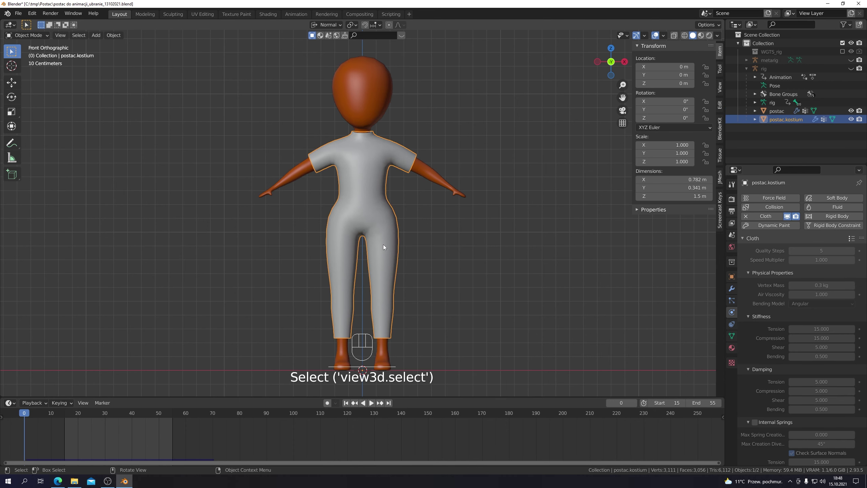
# - Create vertex group PIN_grupa holding every costume vertex at weight 0
pyautogui.moveTo(50, 37); pyautogui.dragTo(35, 57)
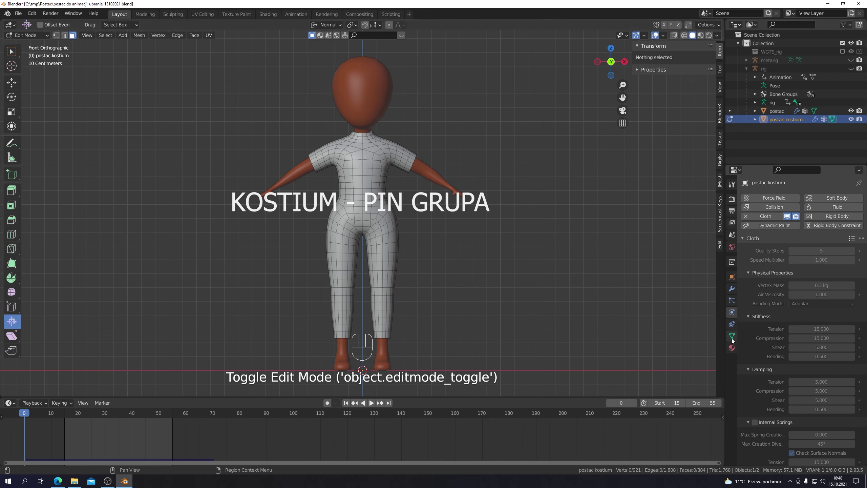
pyautogui.click(734, 340)
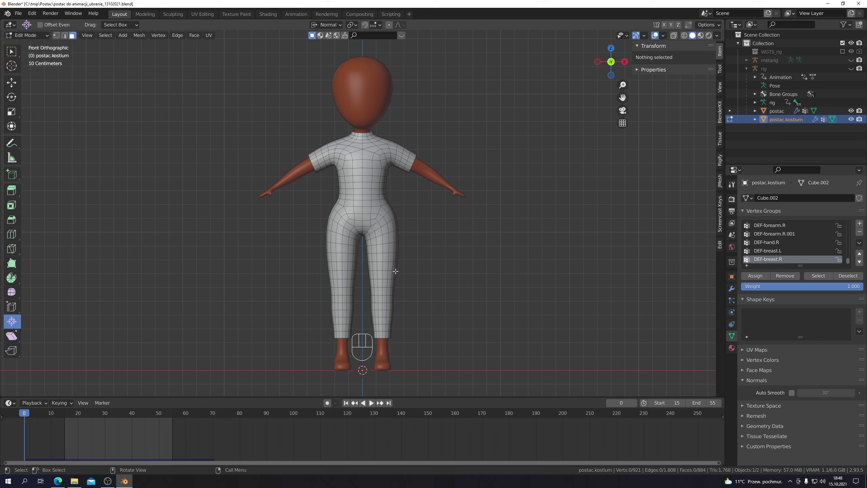
pyautogui.press('a')
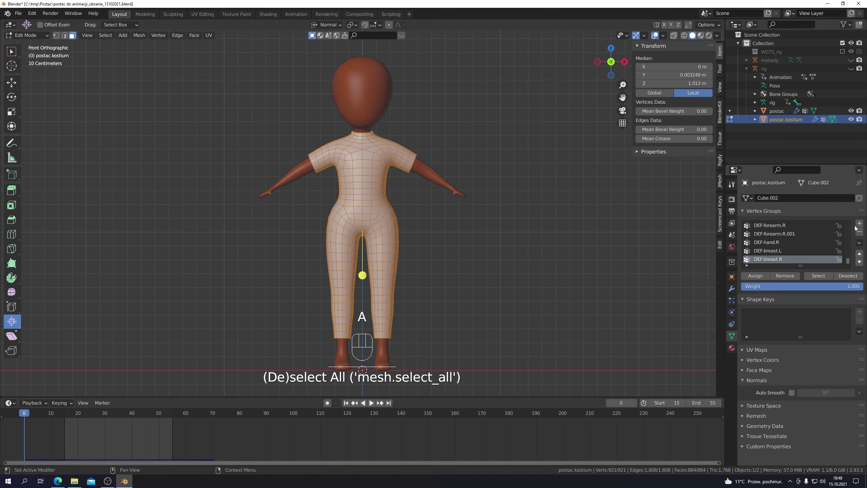
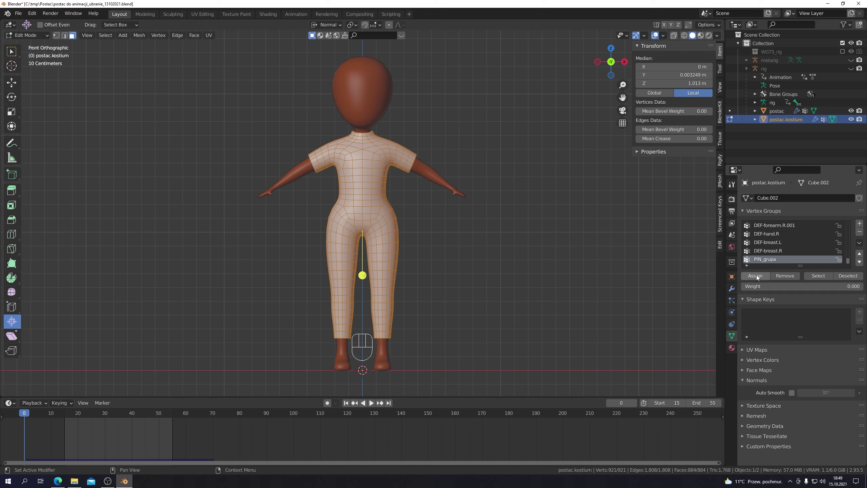
pyautogui.click(758, 277)
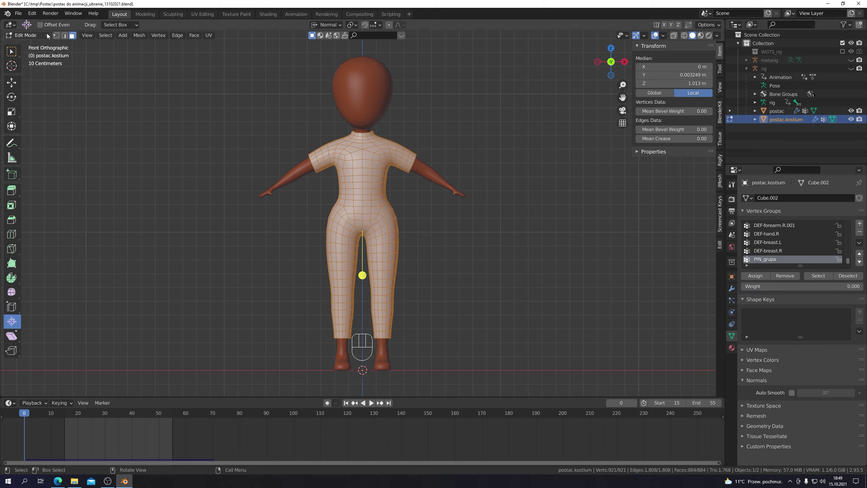
pyautogui.moveTo(49, 37); pyautogui.dragTo(27, 85)
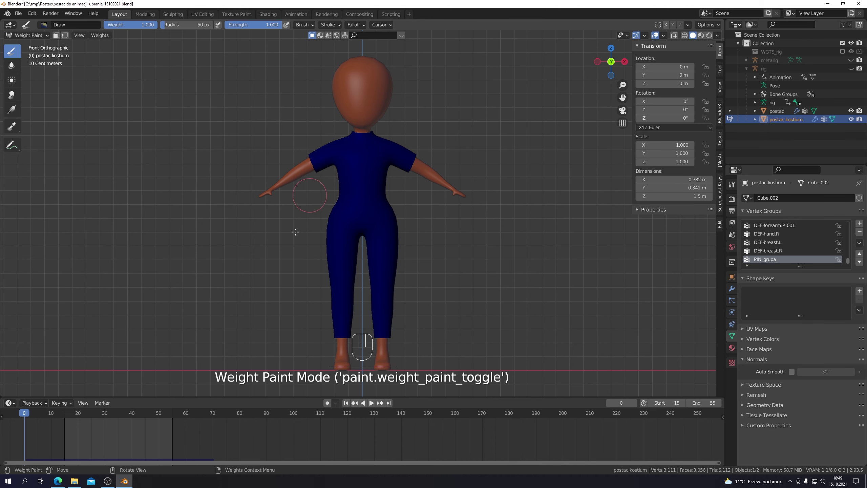
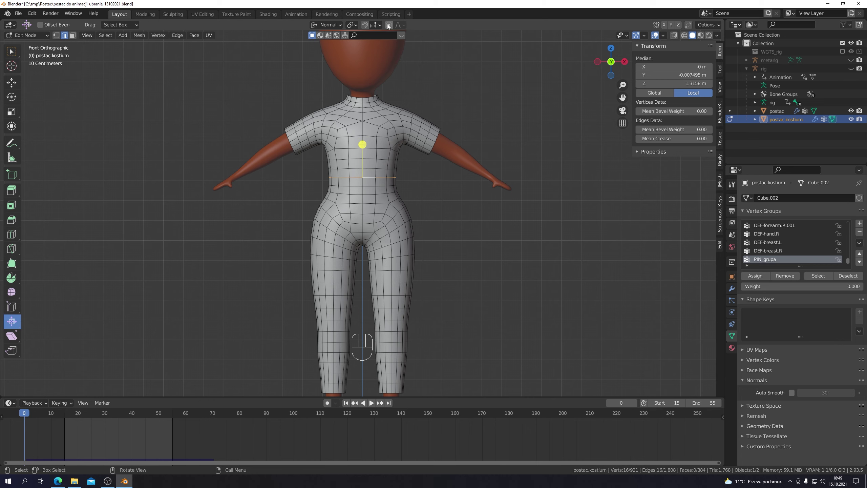
# - With proportional editing on, shrink the waist loop inward and select a front centre loop
pyautogui.click(390, 26)
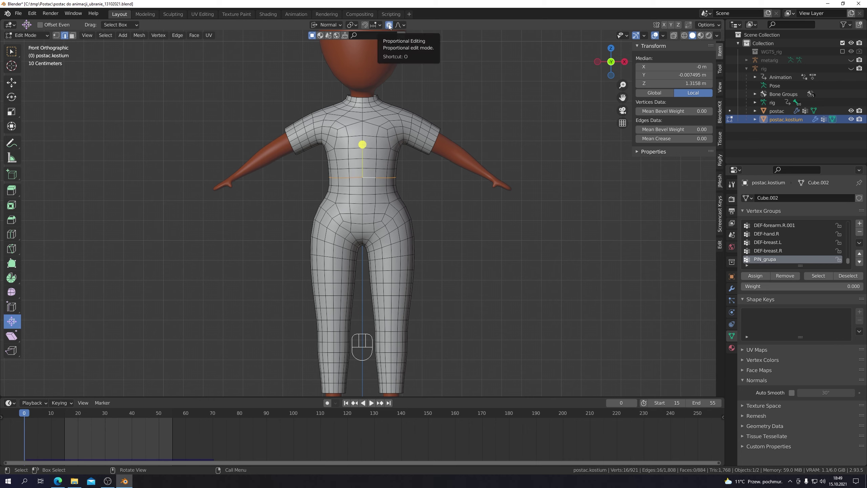
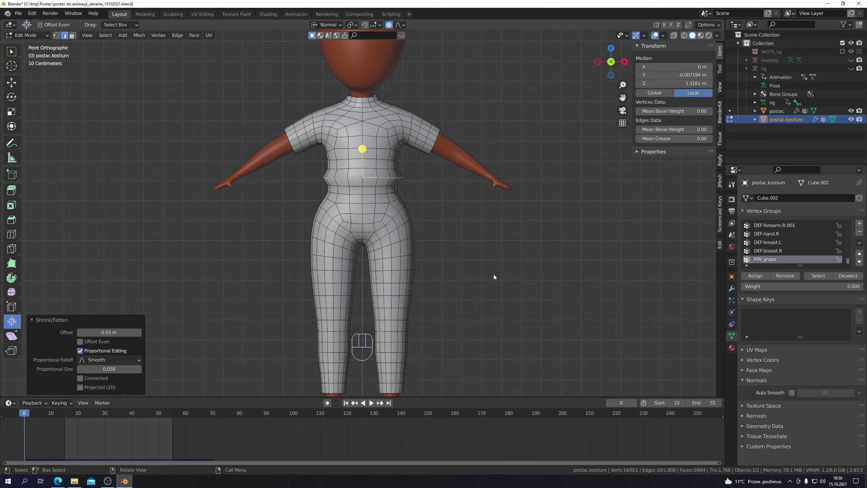
pyautogui.click(496, 276)
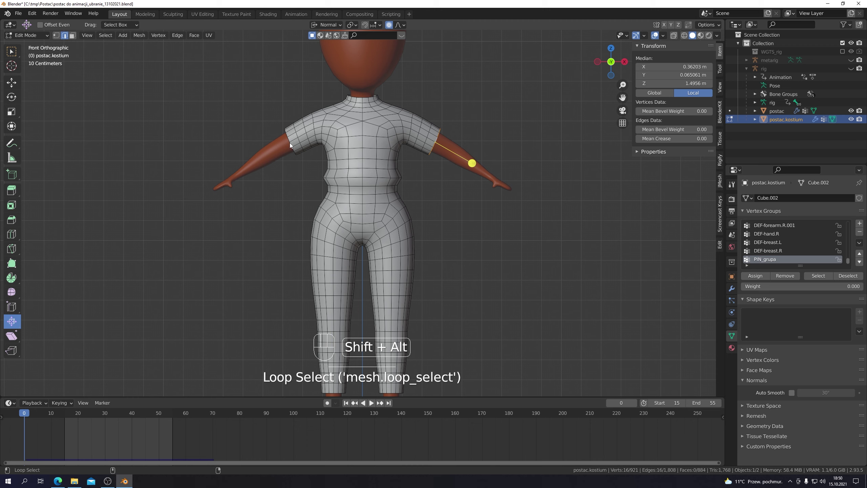
pyautogui.click(292, 145)
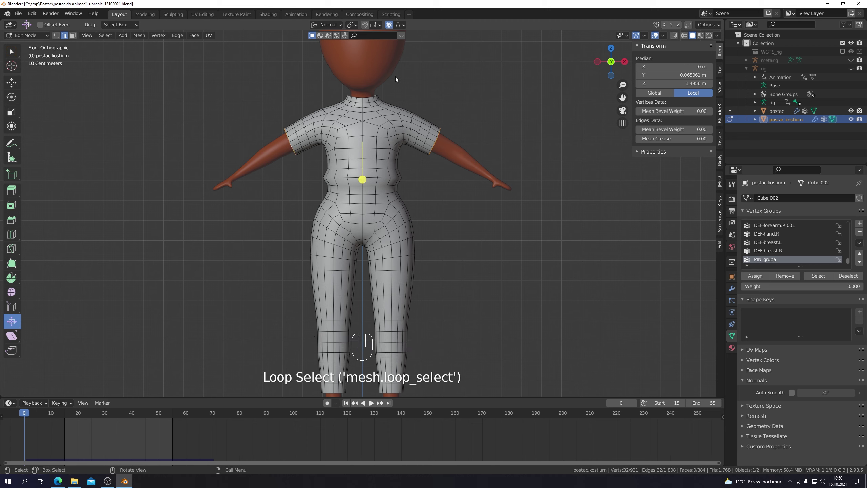
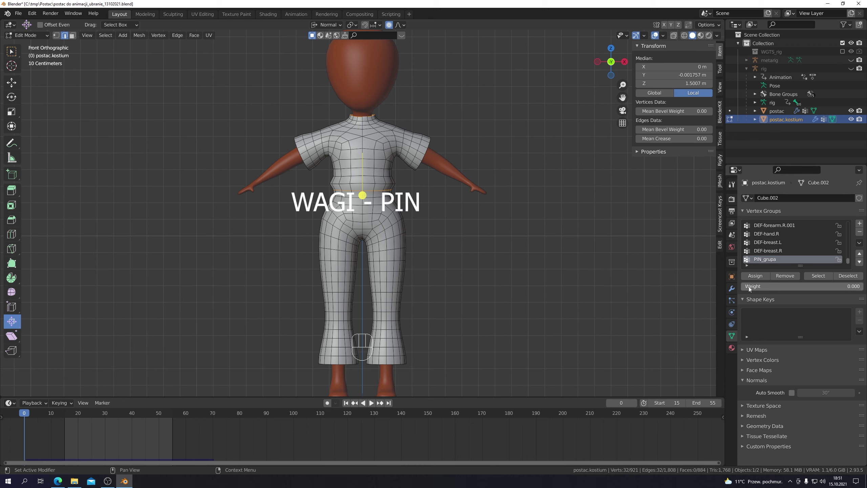
# - Assign the waist and collar loops to PIN_grupa at weight 1.0 and check in Weight Paint
pyautogui.moveTo(748, 288); pyautogui.dragTo(865, 290)
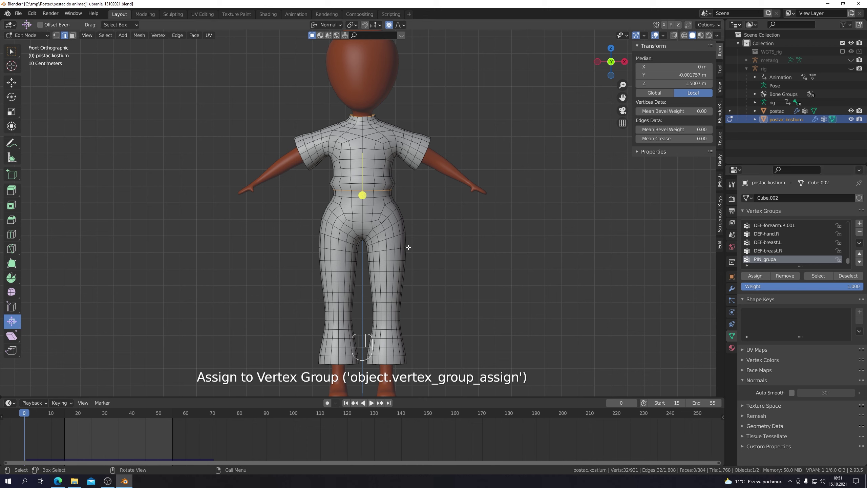
pyautogui.moveTo(49, 38); pyautogui.dragTo(32, 83)
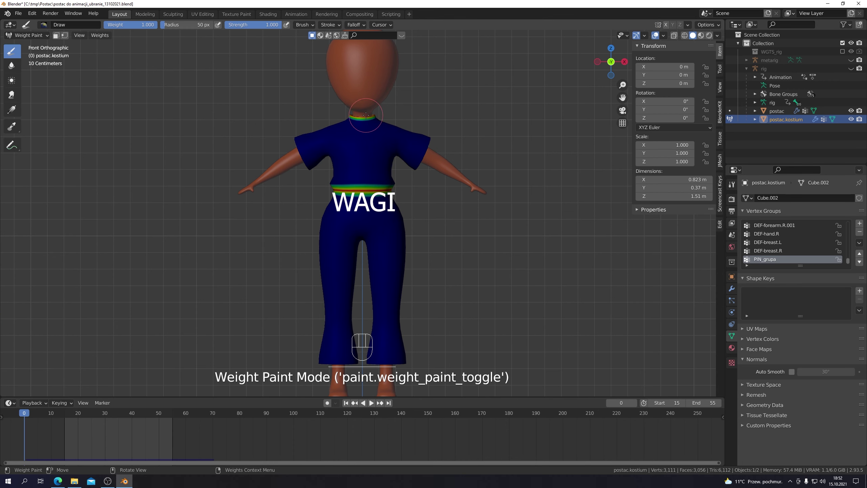
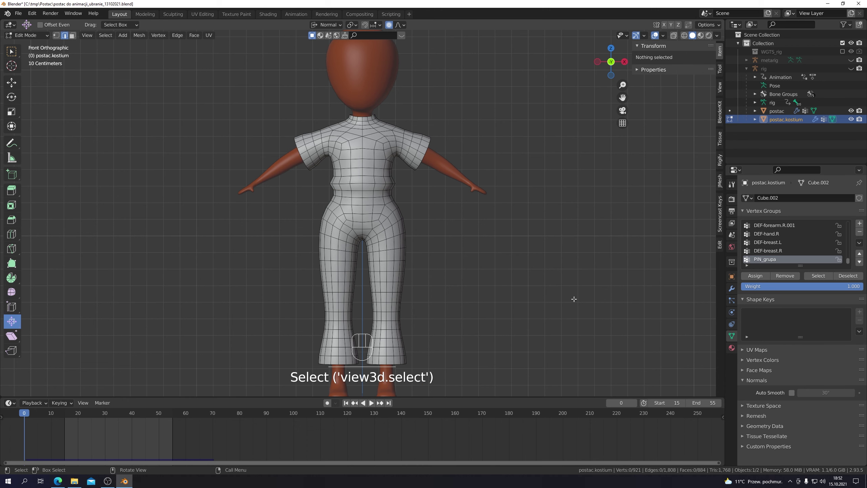
# - Clear the costume's existing cloth bake and expose the Shape settings for the PIN_grupa pin group
pyautogui.moveTo(50, 37); pyautogui.dragTo(48, 56)
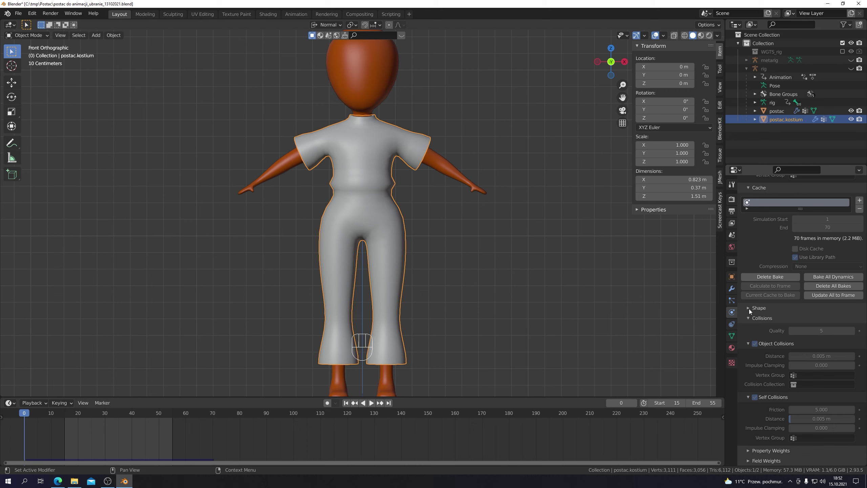
pyautogui.click(749, 311)
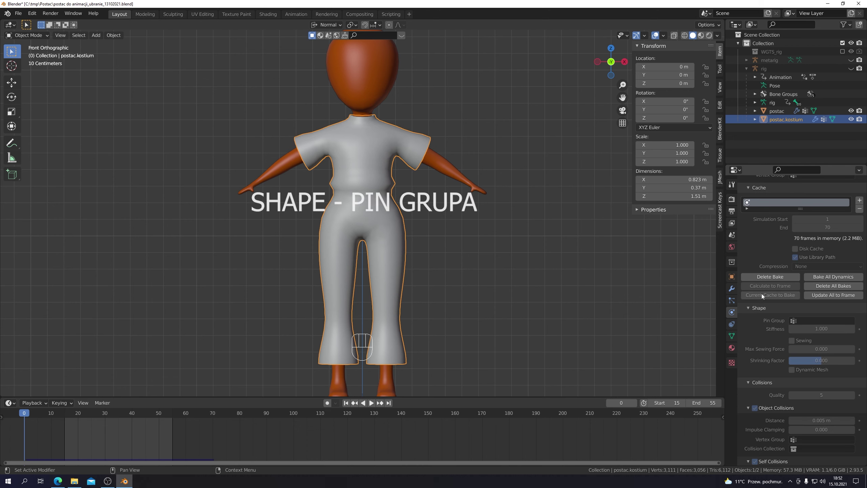
pyautogui.click(771, 278)
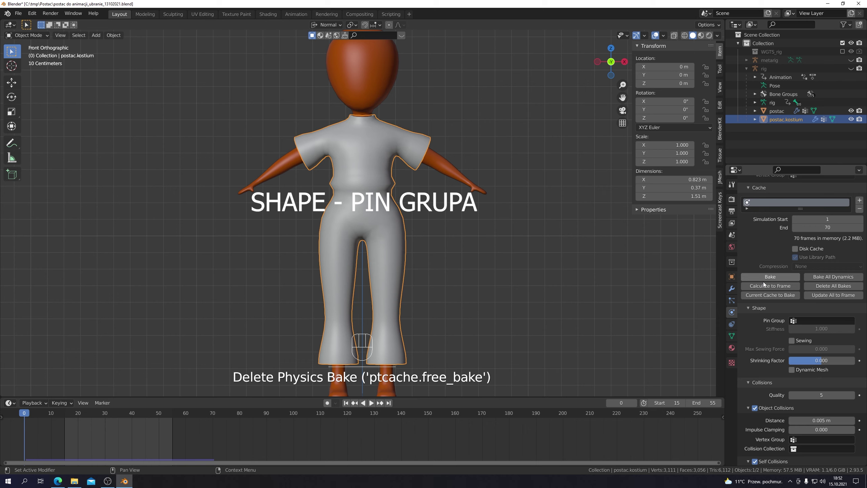
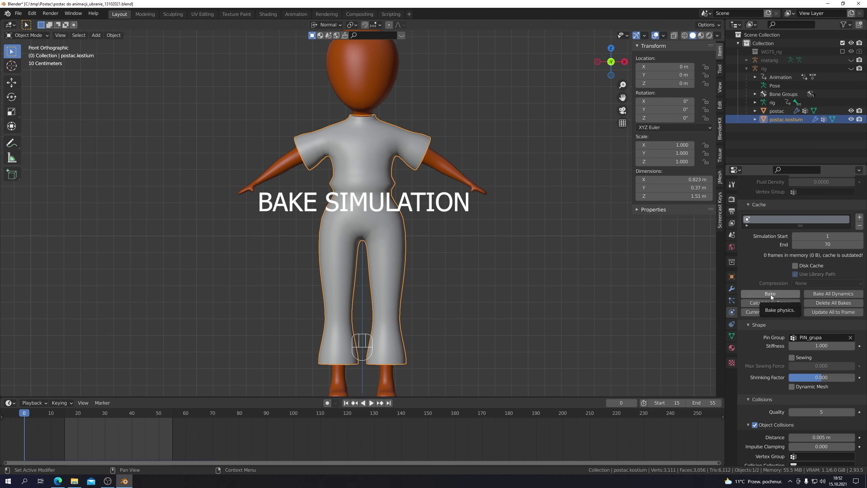
# - Re-bake the cloth with PIN_grupa pinned and play it back, stopping at frame 15
pyautogui.moveTo(773, 297); pyautogui.dragTo(764, 294)
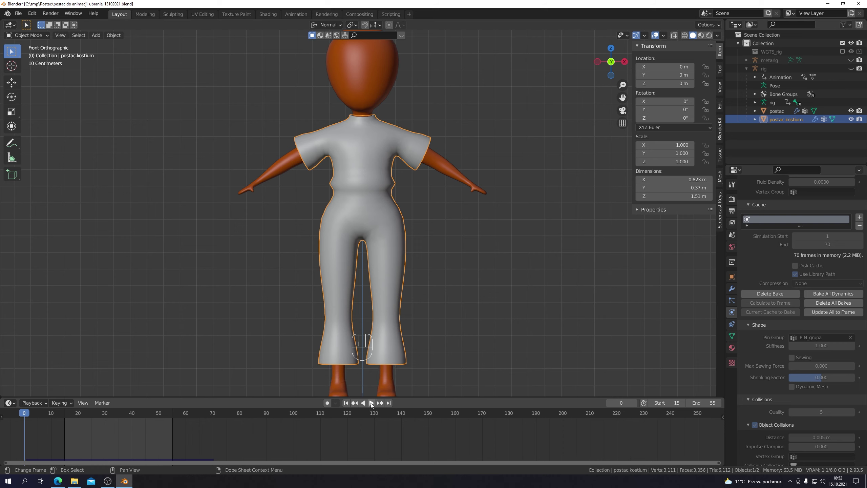
pyautogui.click(372, 405)
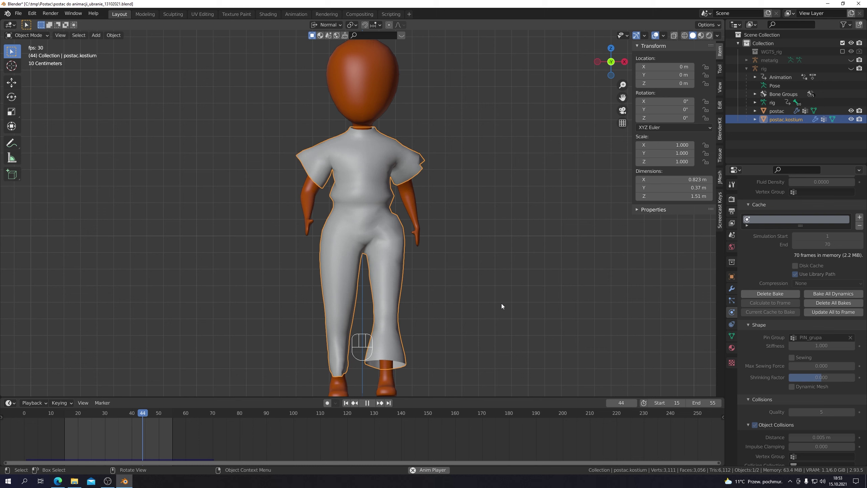
pyautogui.click(368, 405)
pyautogui.click(348, 403)
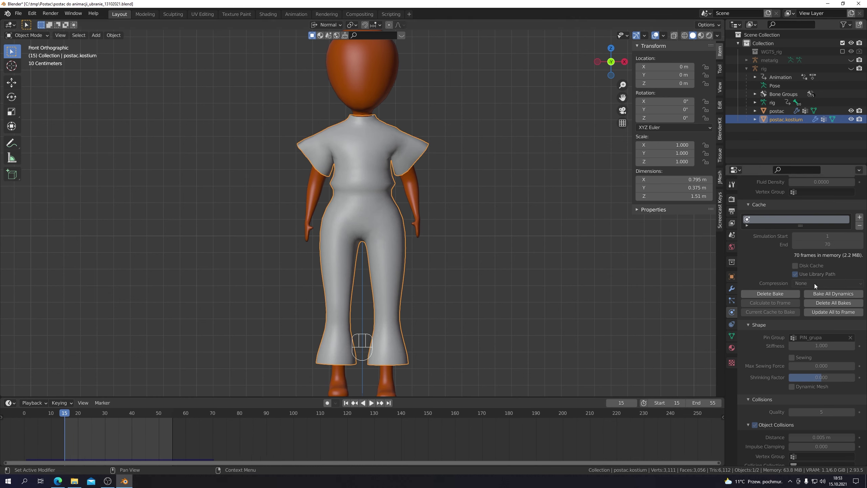
# - Add a Subdivision modifier above Cloth on the costume with render levels at 1
pyautogui.click(783, 295)
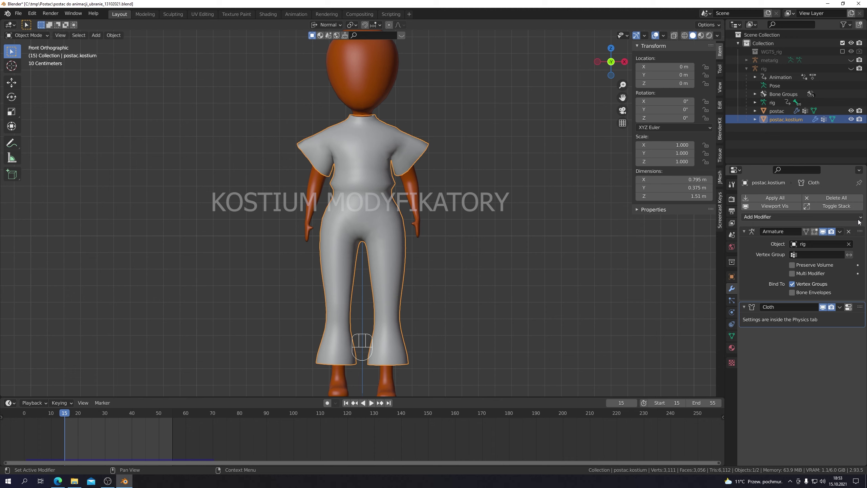
pyautogui.moveTo(861, 220); pyautogui.dragTo(700, 371)
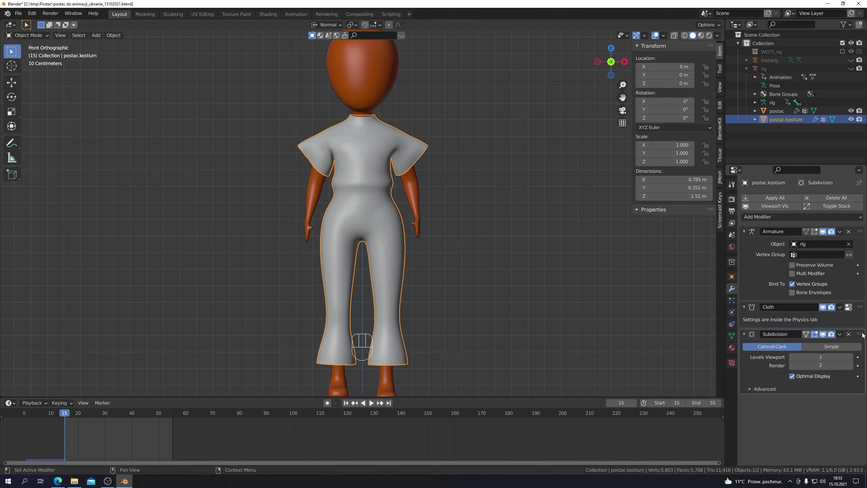
pyautogui.moveTo(859, 326); pyautogui.dragTo(856, 300)
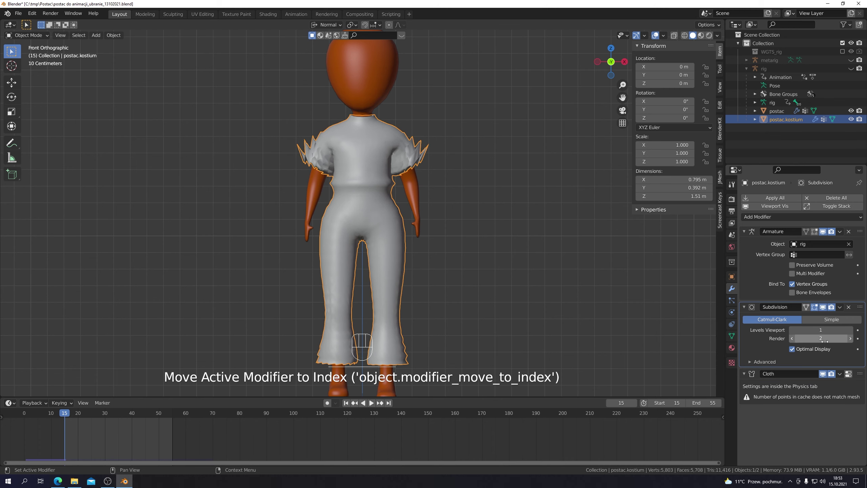
pyautogui.click(792, 341)
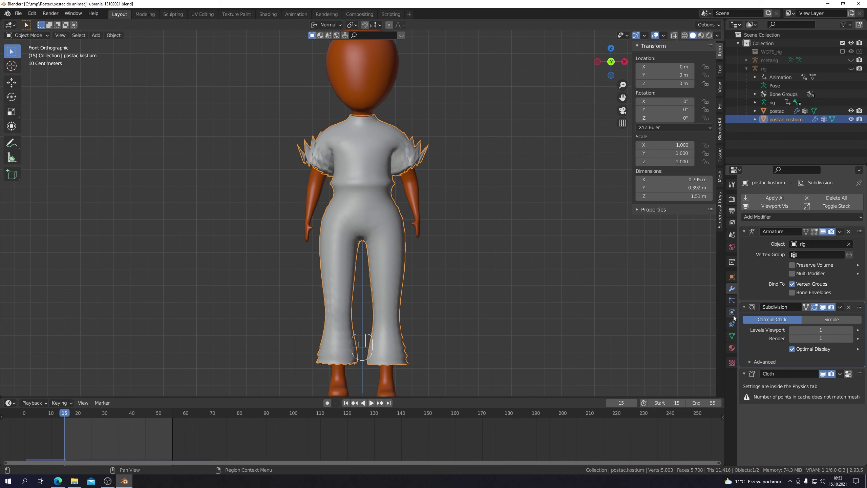
# - Bake all 70 frames of the subdivided costume cloth and play the smoother draping
pyautogui.click(734, 315)
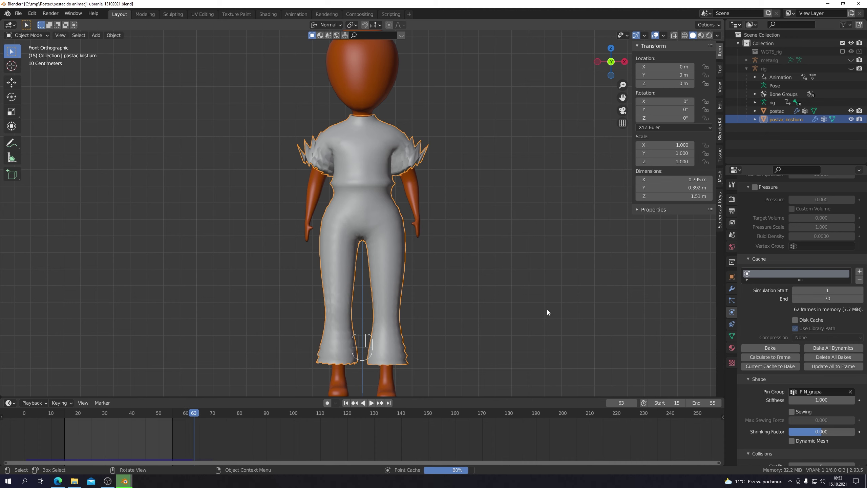
pyautogui.click(547, 311)
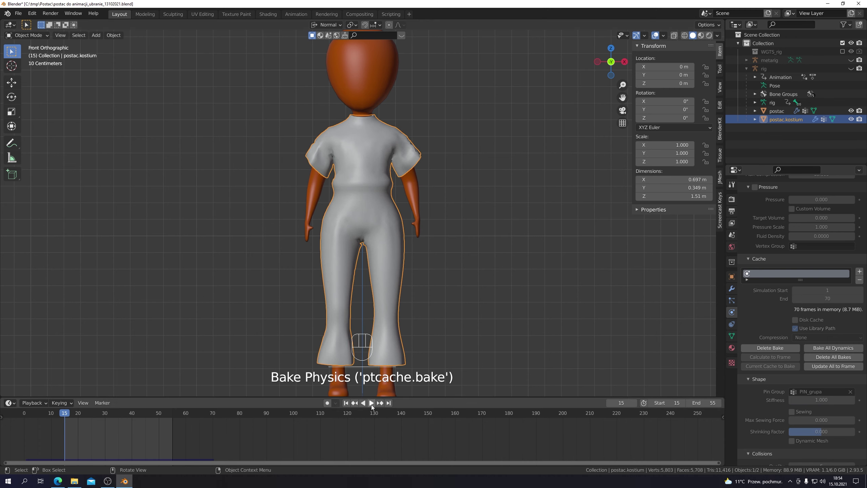
pyautogui.click(374, 403)
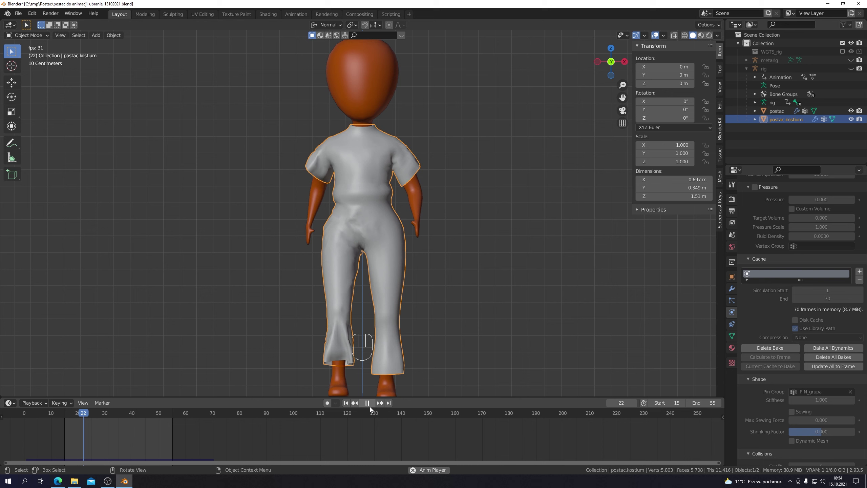
pyautogui.click(369, 404)
# - Delete the bake, add a second Subdivision below Cloth, and re-bake the 70-frame simulation
pyautogui.click(348, 405)
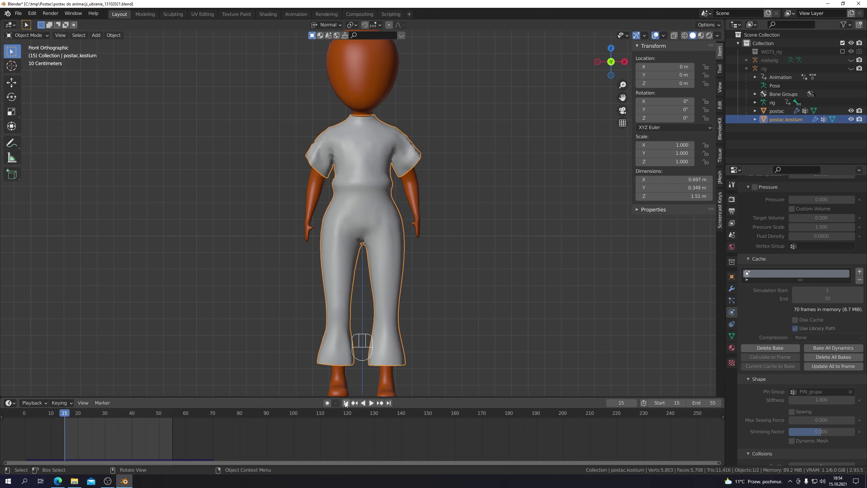
pyautogui.click(756, 349)
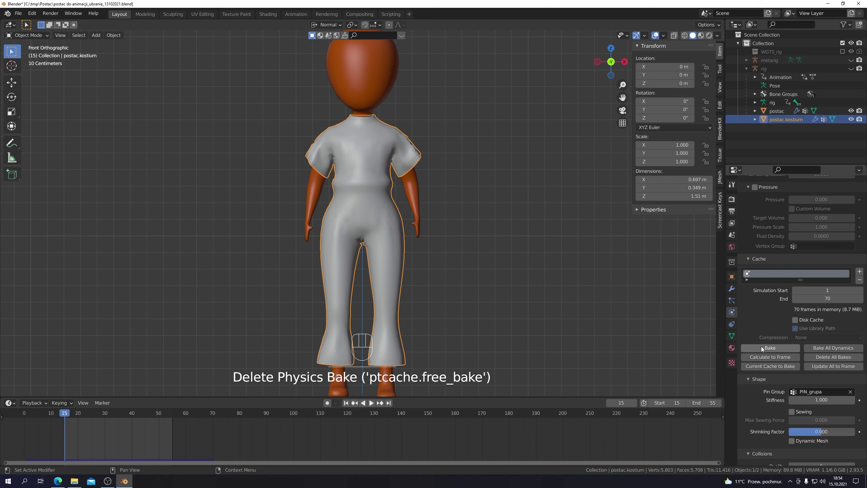
pyautogui.click(733, 291)
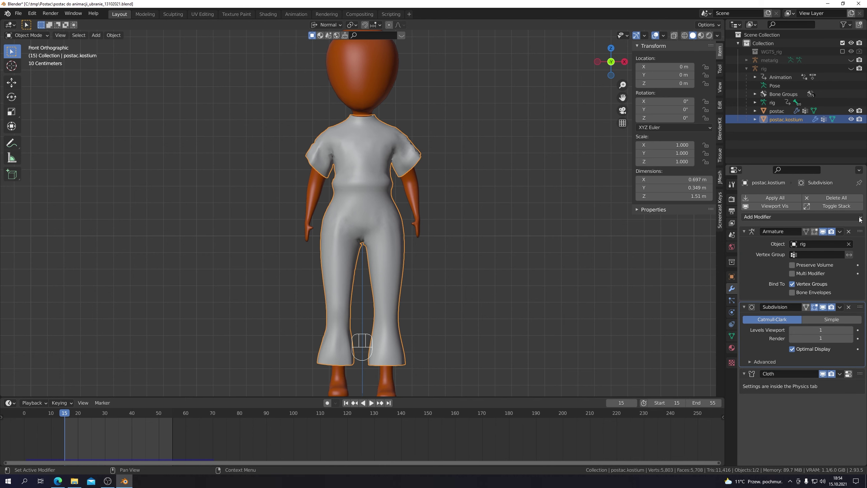
pyautogui.moveTo(861, 219); pyautogui.dragTo(708, 370)
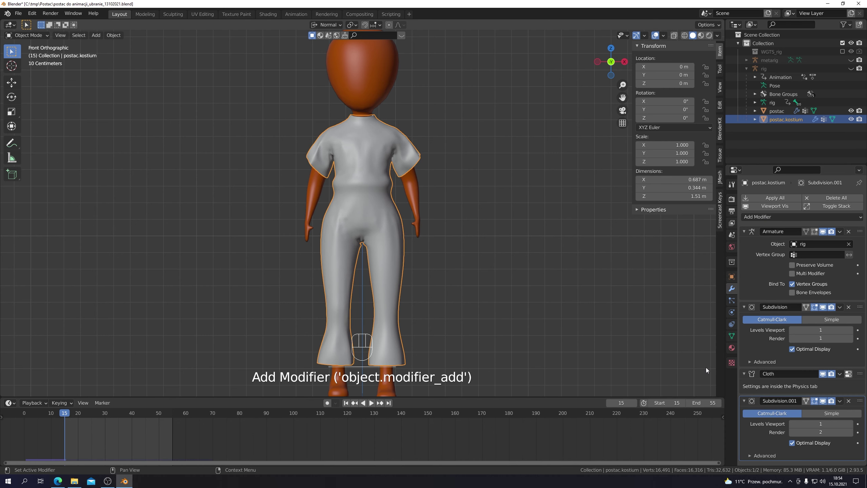
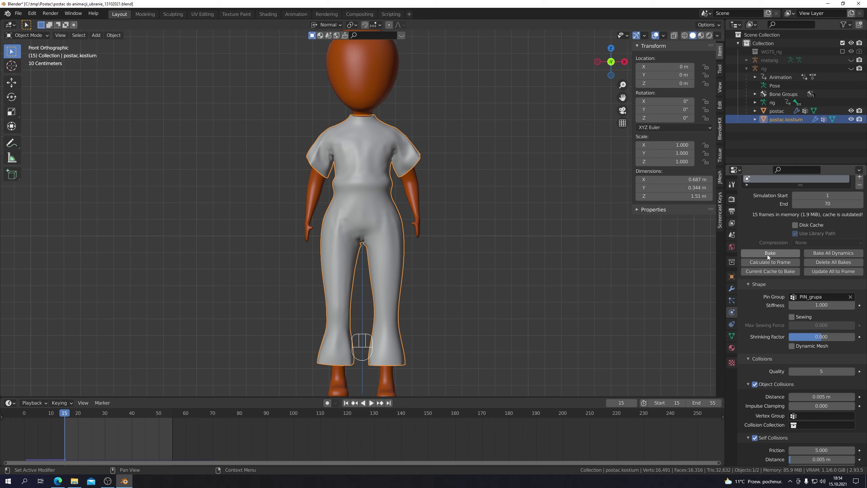
pyautogui.moveTo(769, 257); pyautogui.dragTo(531, 277)
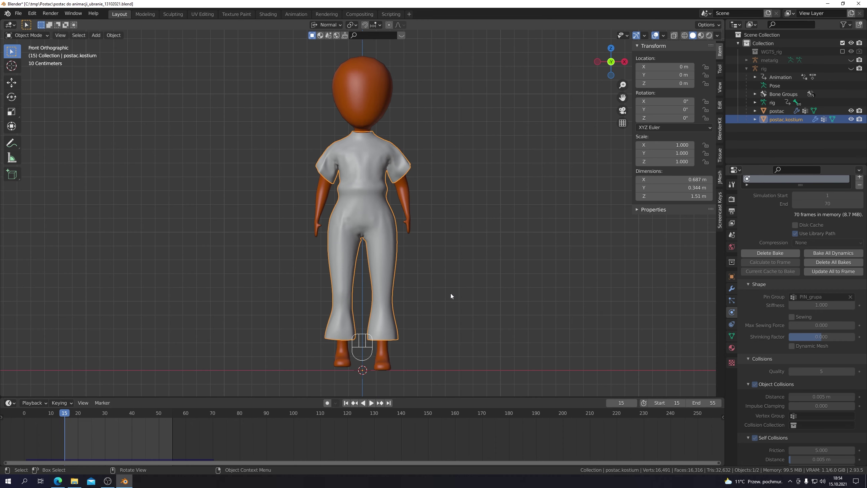
pyautogui.press('KP_6')
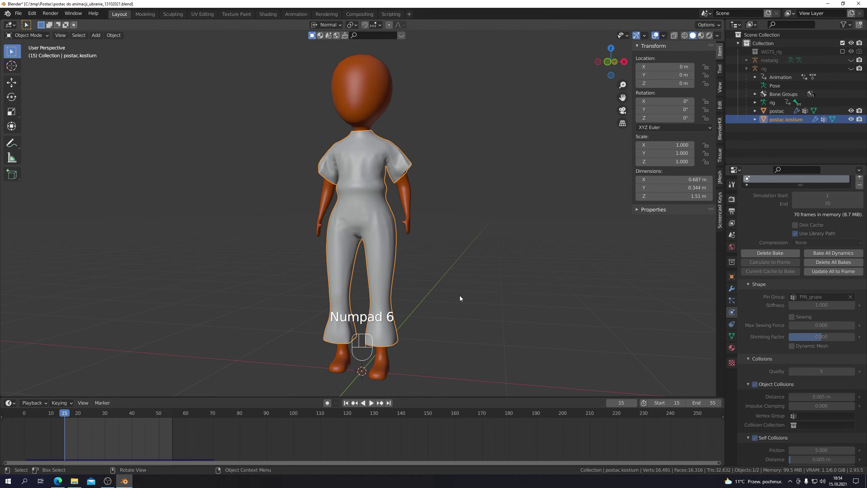
pyautogui.press('KP_6')
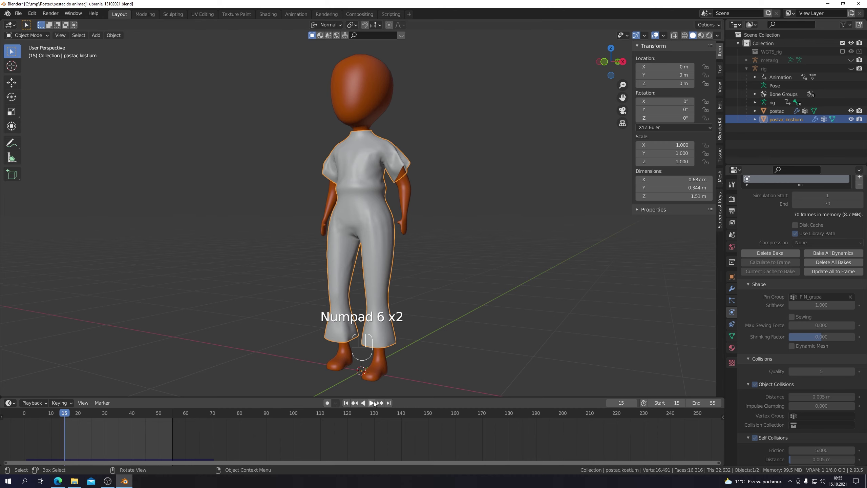
pyautogui.click(376, 402)
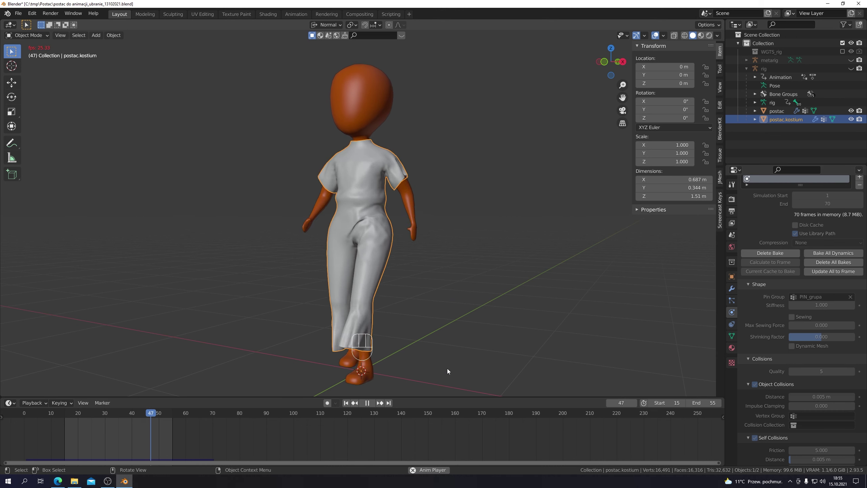
pyautogui.click(368, 404)
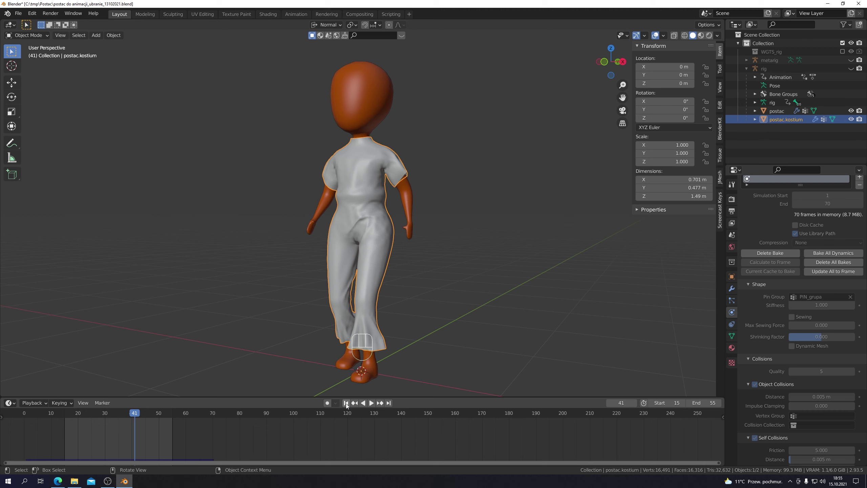
pyautogui.click(348, 405)
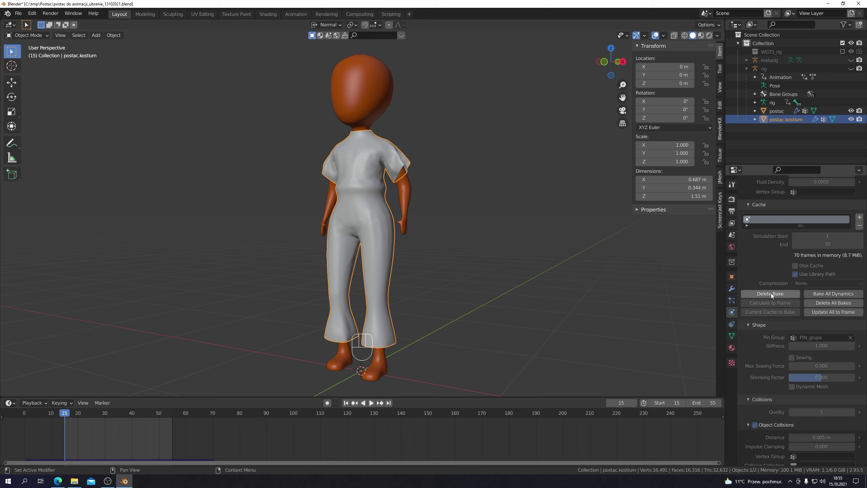
# - Delete the bake, apply a cloth preset to the costume, and bake the 70 frames again
pyautogui.click(773, 295)
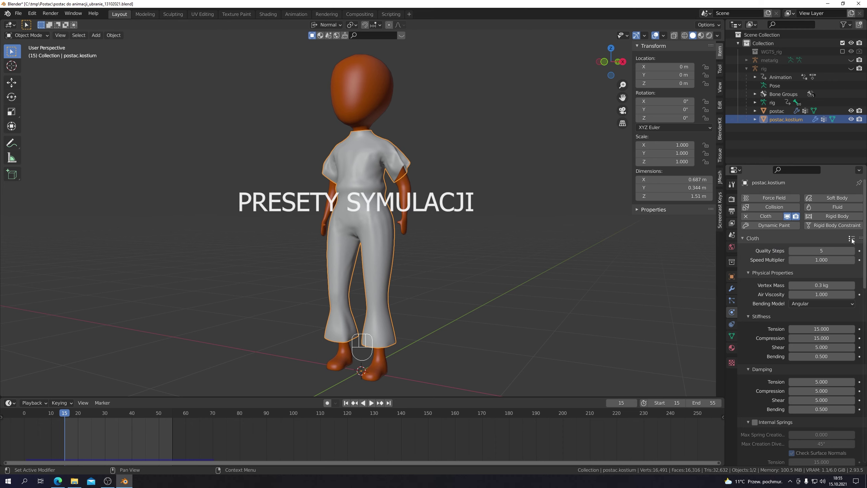
pyautogui.moveTo(854, 240); pyautogui.dragTo(820, 258)
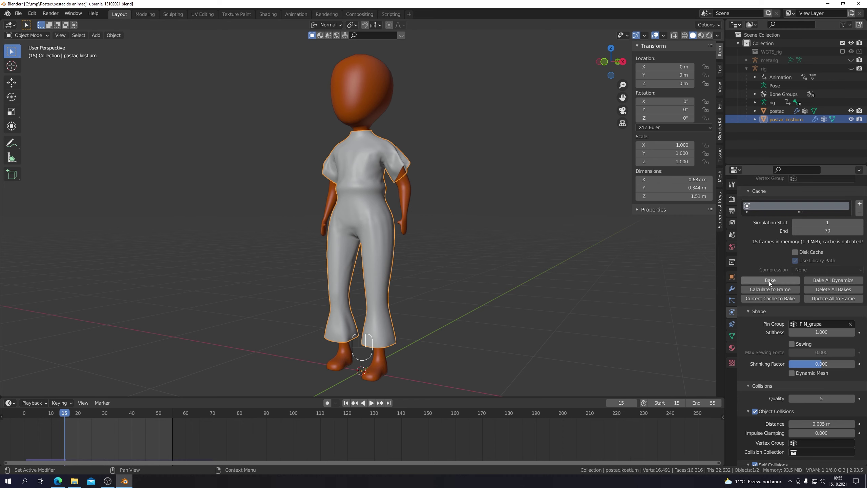
pyautogui.moveTo(769, 281); pyautogui.dragTo(526, 248)
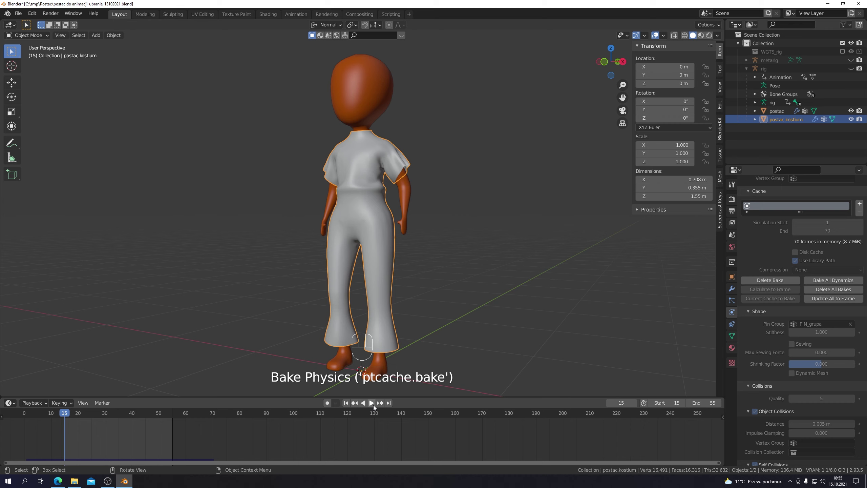
pyautogui.click(373, 404)
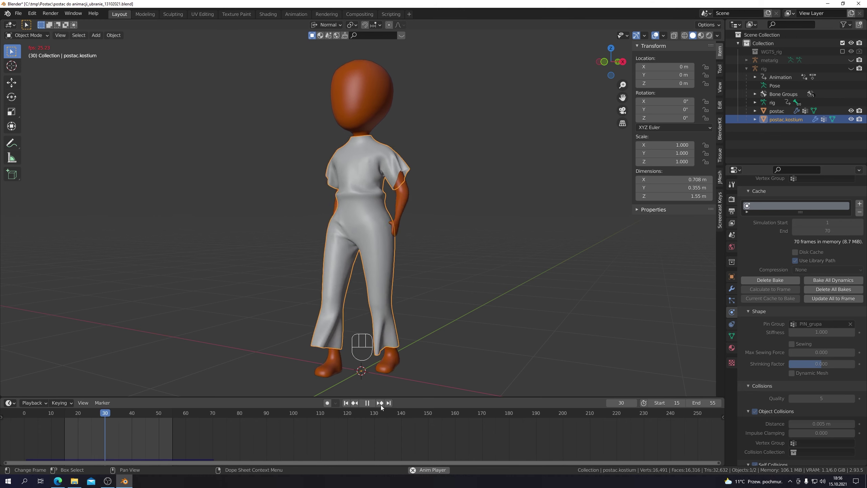
pyautogui.click(369, 404)
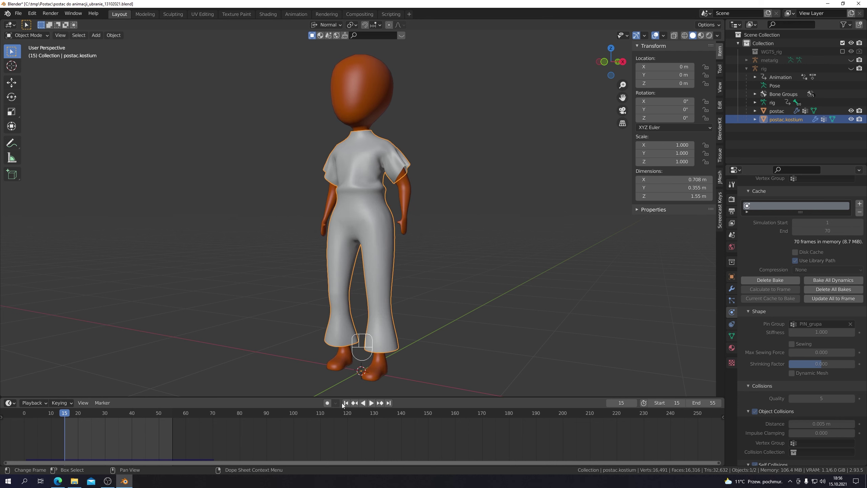
# - Rewind to frame 1, apply the Silk preset with stiffness 5 and zero damping, and delete the bake
pyautogui.moveTo(60, 413); pyautogui.dragTo(25, 424)
pyautogui.moveTo(28, 415); pyautogui.dragTo(31, 454)
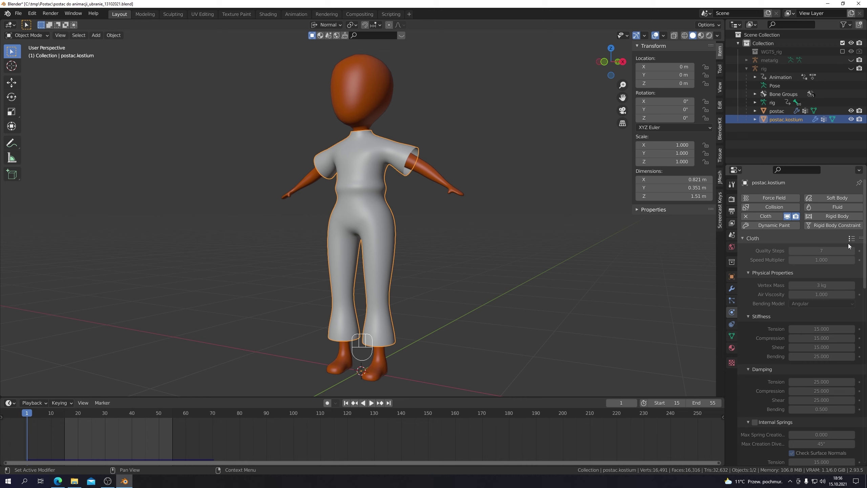
pyautogui.moveTo(854, 240); pyautogui.dragTo(809, 247)
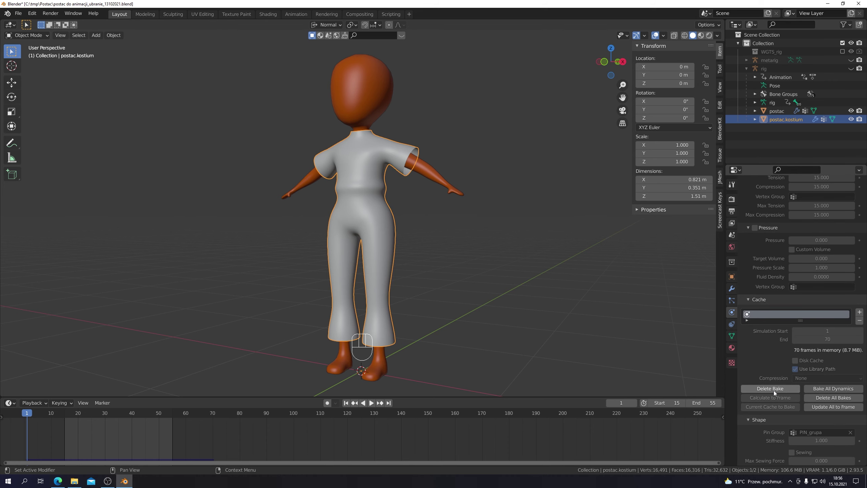
pyautogui.click(777, 392)
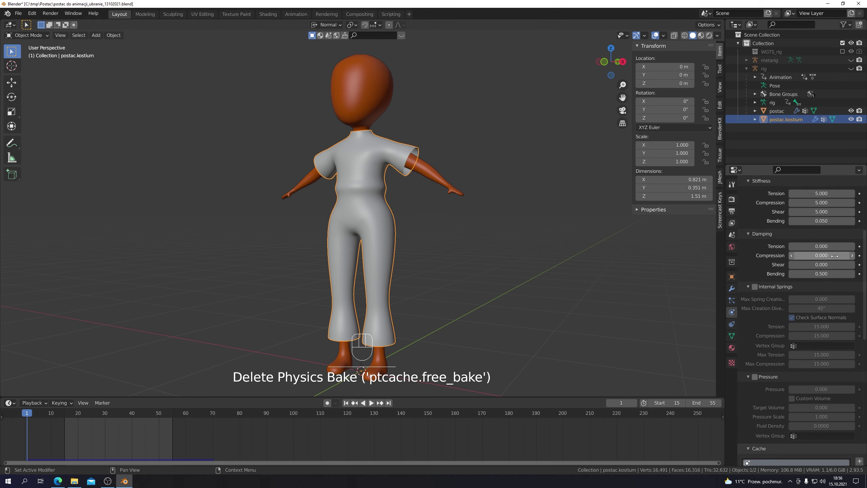
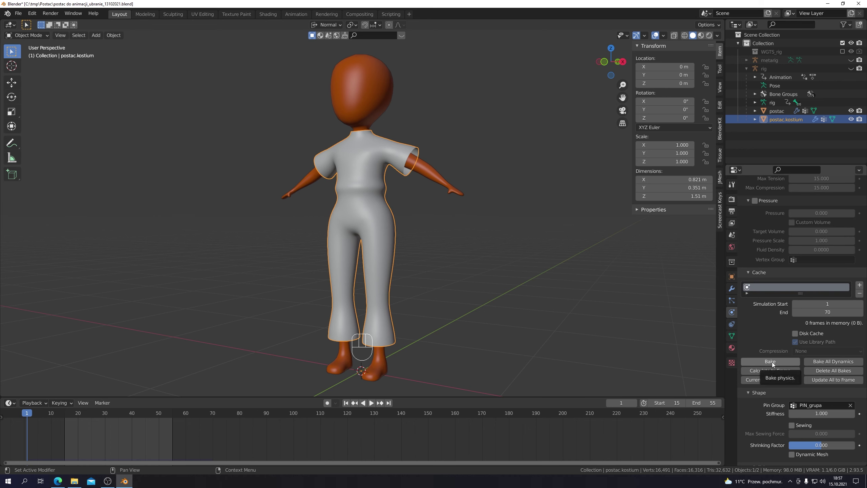
# - Bake the softened cloth, play it over the moving body, then rewind the timeline to frame 0
pyautogui.moveTo(774, 364); pyautogui.dragTo(509, 305)
pyautogui.click(376, 405)
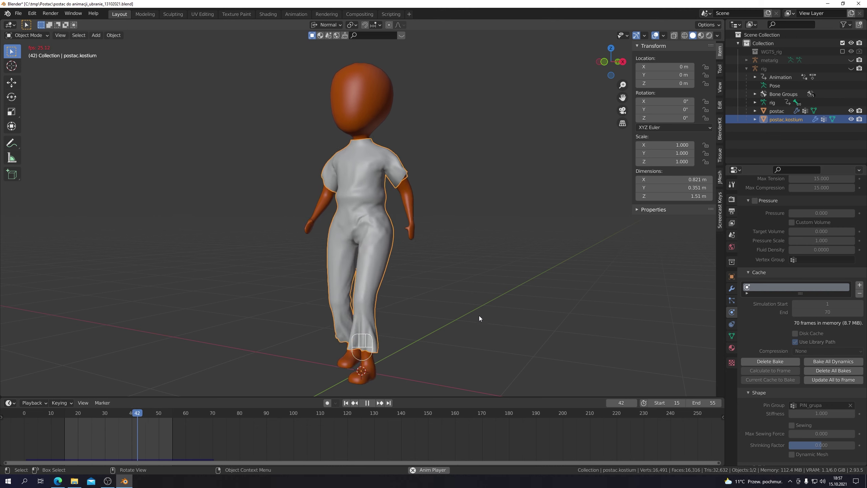
pyautogui.click(371, 404)
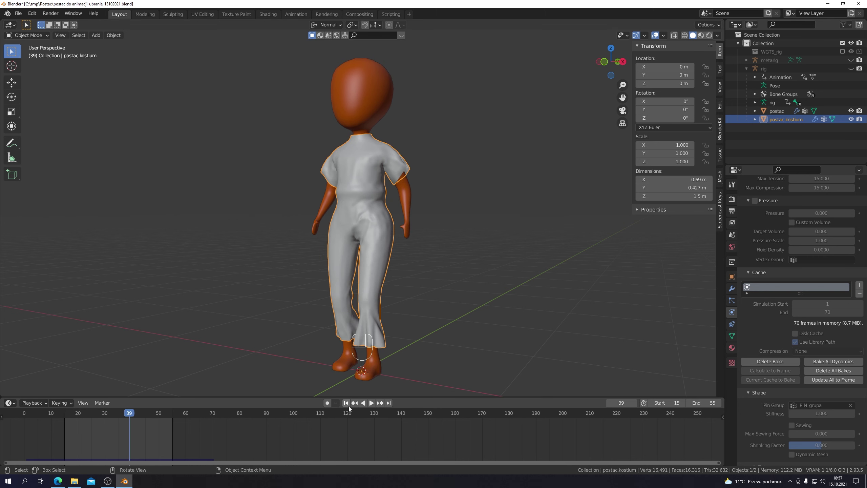
pyautogui.click(348, 404)
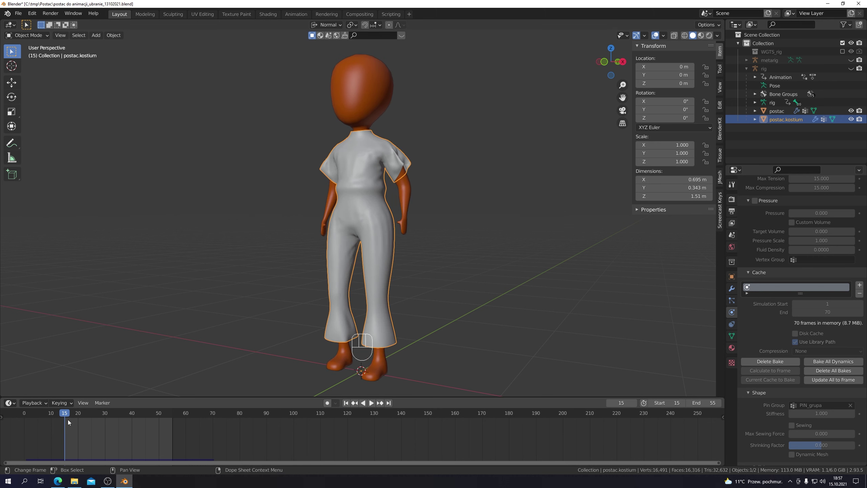
pyautogui.moveTo(57, 419); pyautogui.dragTo(36, 423)
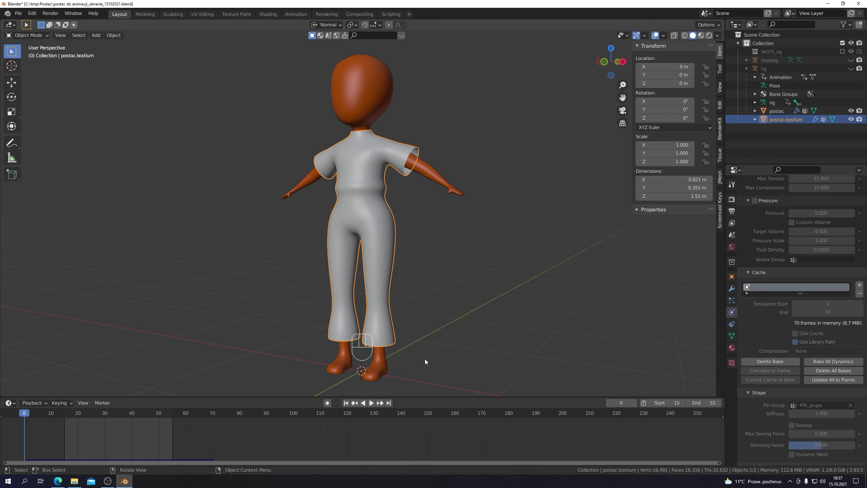
# - Re-bake the costume cloth with a 2 kg vertex mass and play it back to frame 15
pyautogui.click(777, 363)
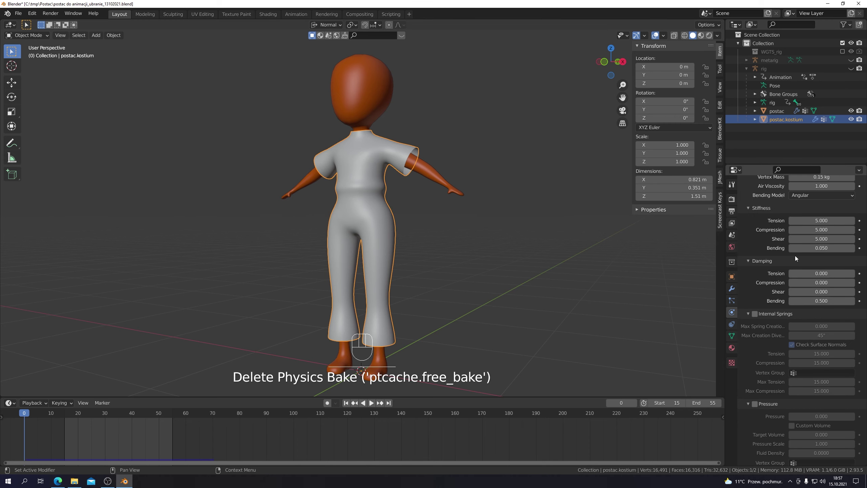
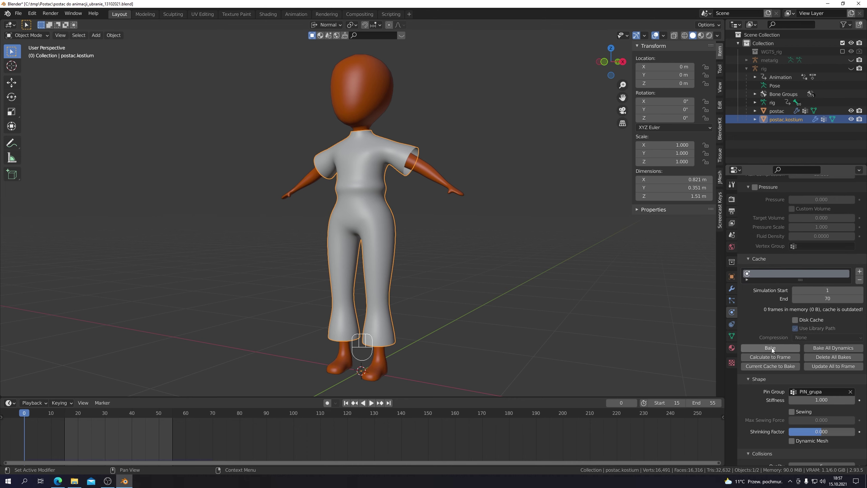
pyautogui.moveTo(773, 350); pyautogui.dragTo(496, 293)
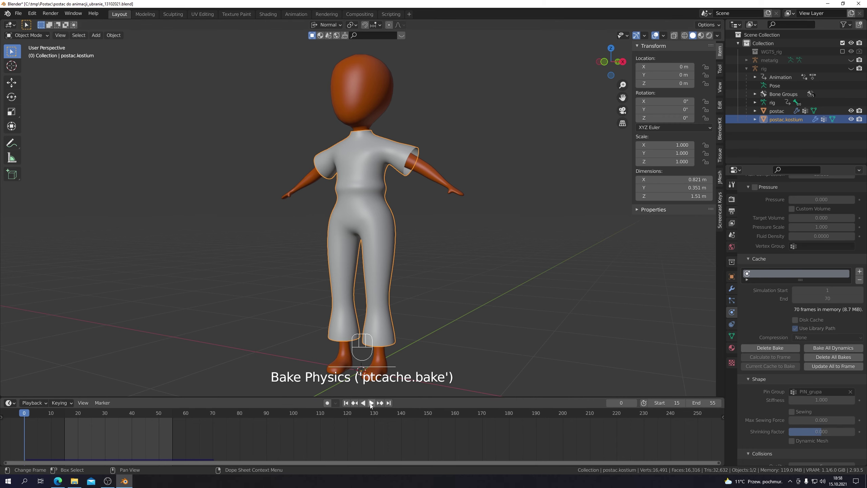
pyautogui.click(374, 403)
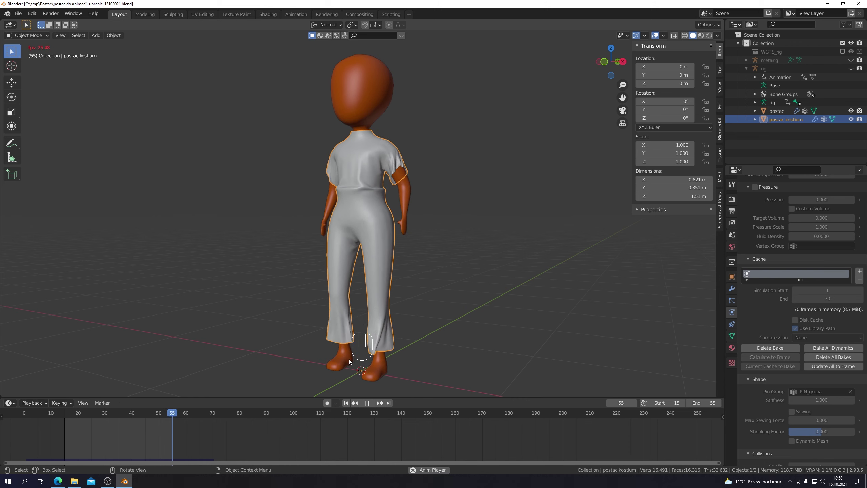
pyautogui.click(370, 403)
# - Delete and re-bake the heavier costume simulation, then start playing it
pyautogui.click(350, 405)
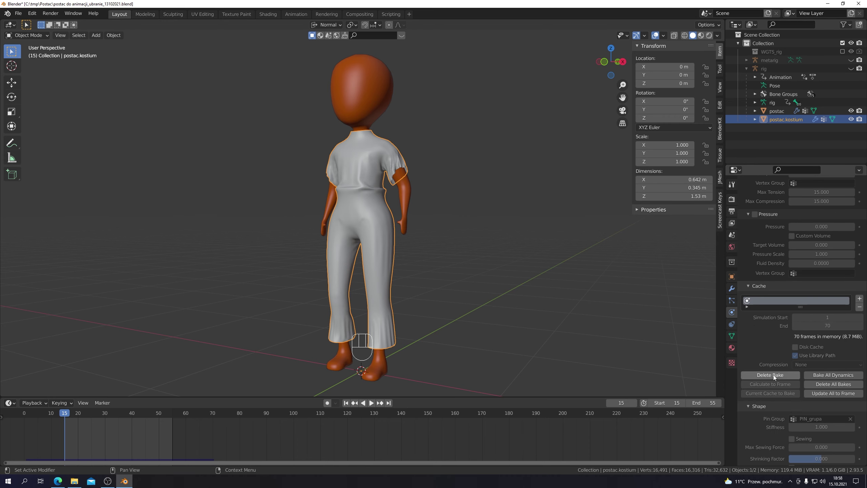
pyautogui.click(775, 377)
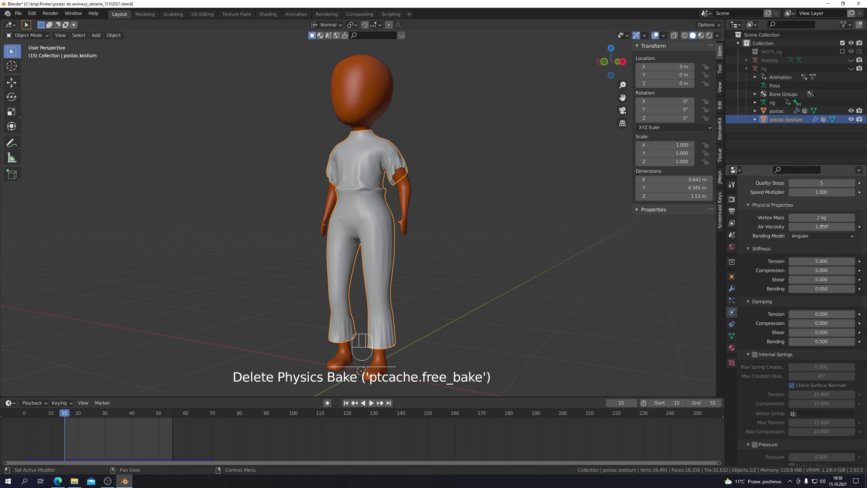
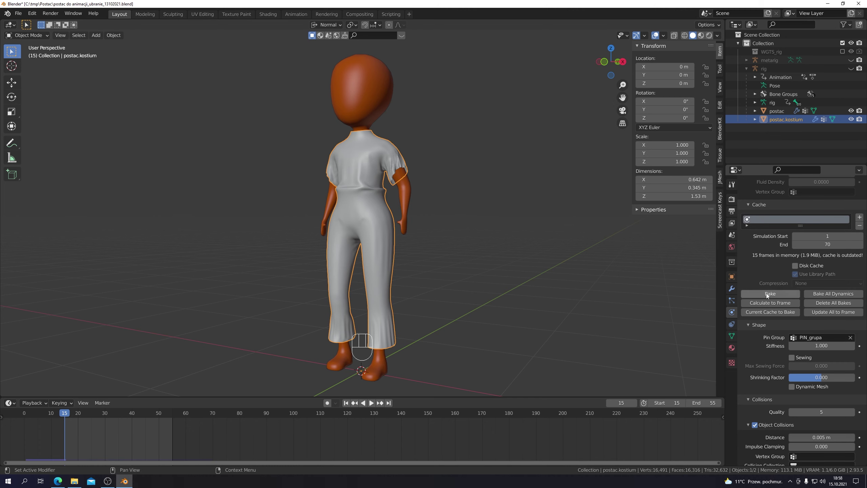
pyautogui.moveTo(769, 296); pyautogui.dragTo(534, 307)
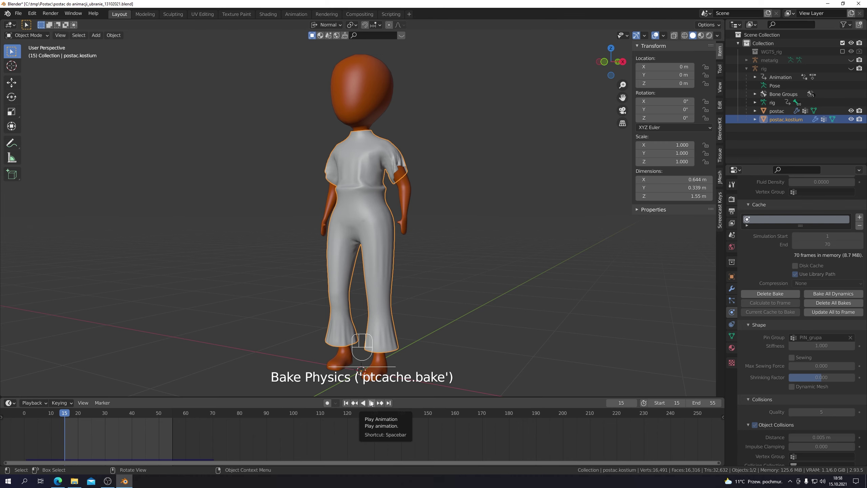
pyautogui.click(373, 406)
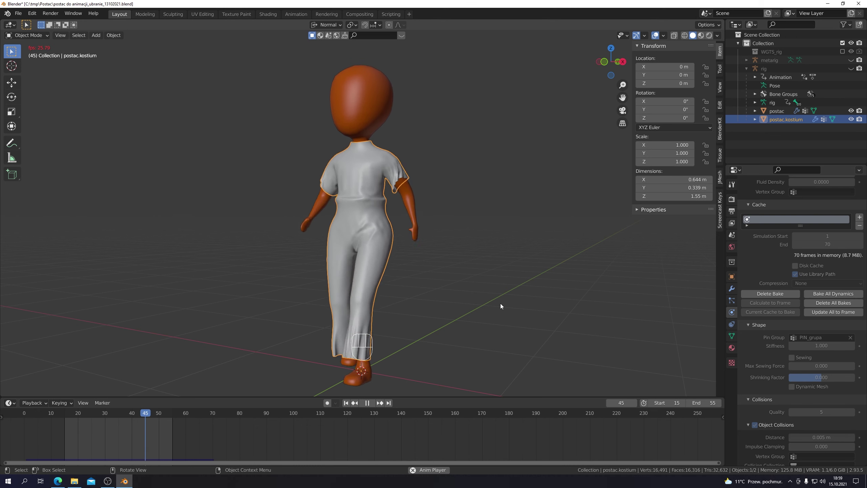
# - Stop playback and rewind the timeline to frame 0 with the character in T-pose
pyautogui.click(369, 403)
pyautogui.click(348, 401)
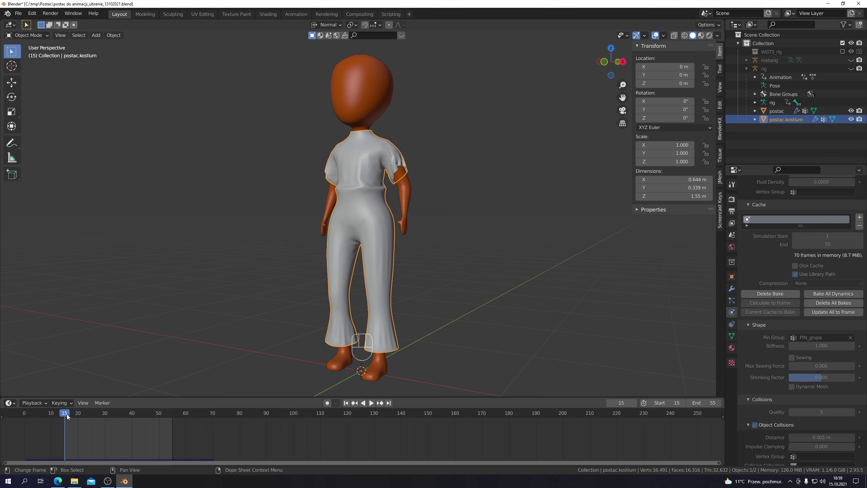
pyautogui.moveTo(60, 413); pyautogui.dragTo(62, 413)
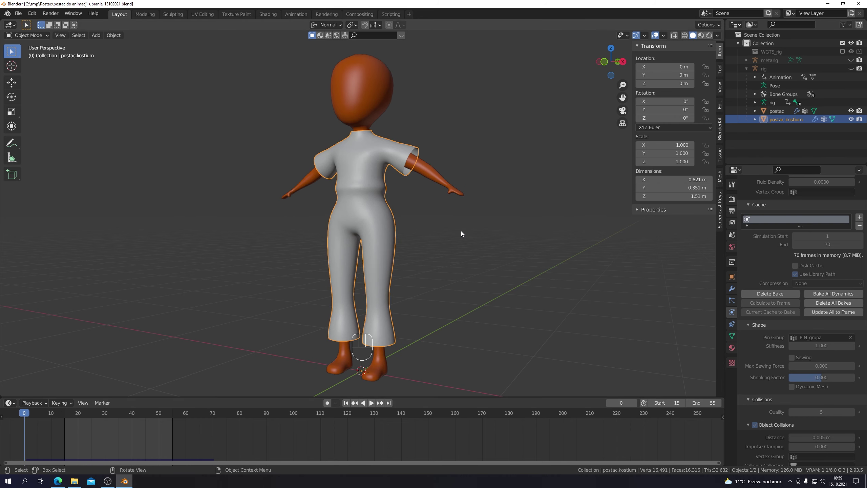
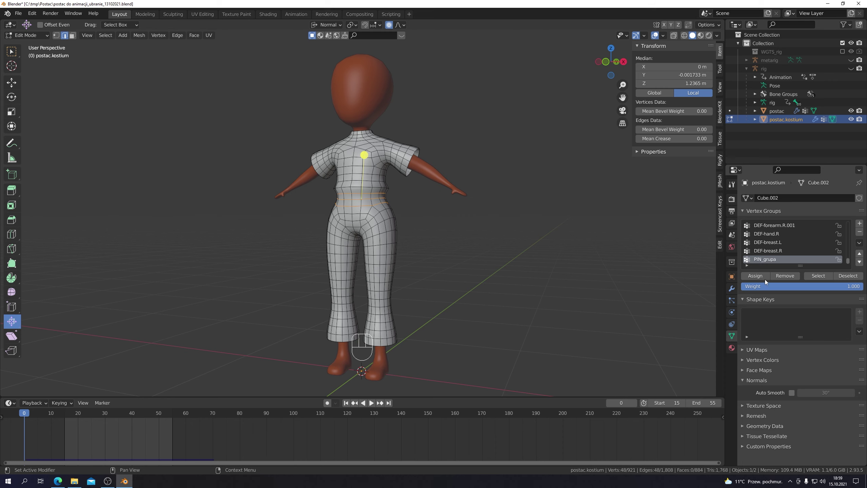
# - Assign the selected waist vertices to PIN_grupa and view its weights in Weight Paint mode
pyautogui.click(760, 279)
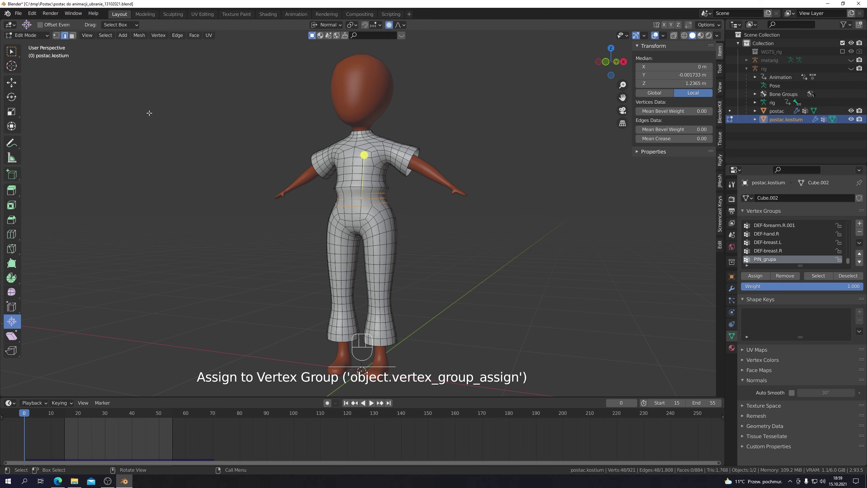
pyautogui.moveTo(48, 38); pyautogui.dragTo(32, 86)
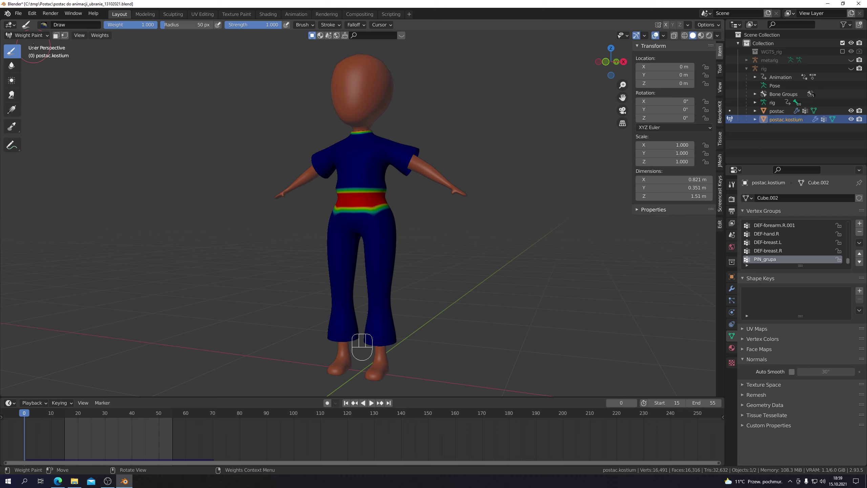
# - Return the costume from Weight Paint to Object Mode after checking the red waist band
pyautogui.moveTo(47, 38); pyautogui.dragTo(103, 96)
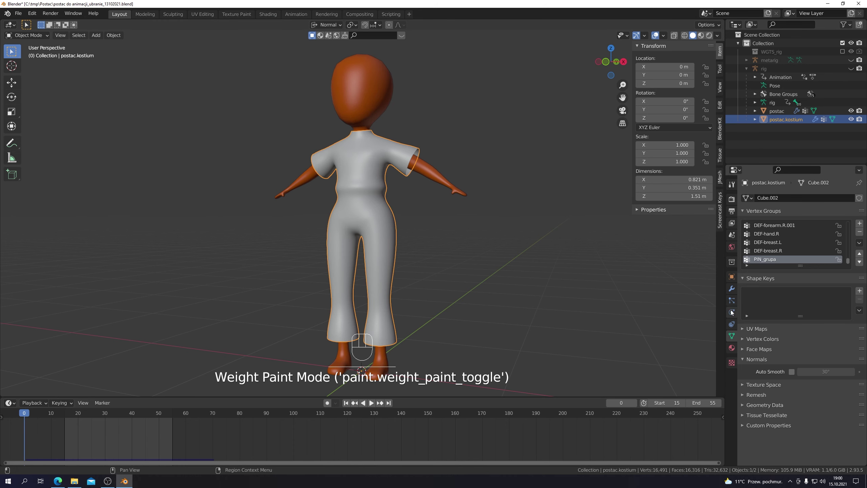
# - Delete the costume's existing cloth bake and bake the 70-frame simulation again
pyautogui.click(732, 313)
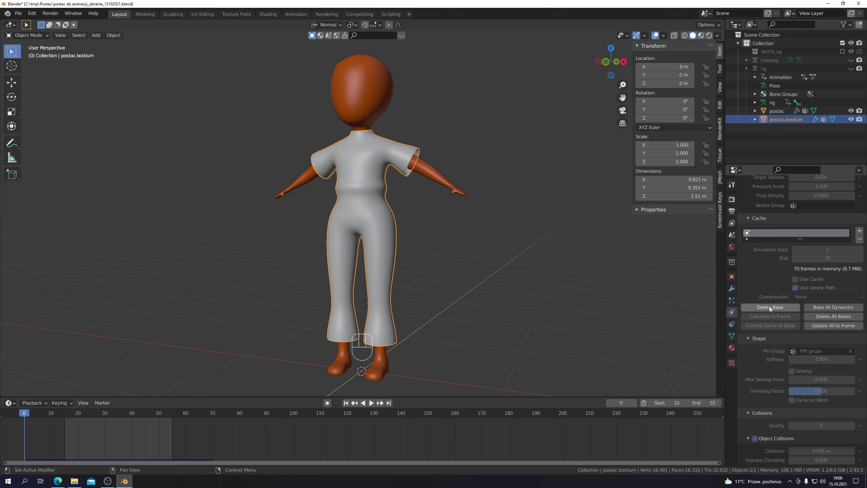
pyautogui.click(771, 309)
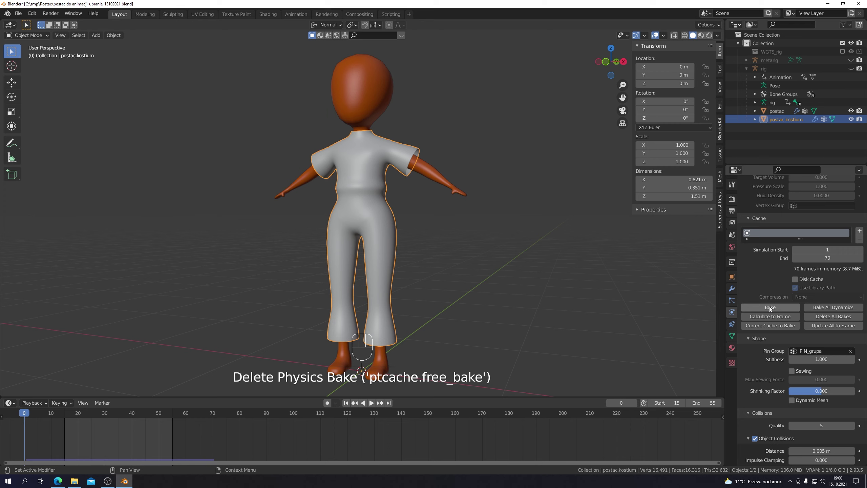
pyautogui.moveTo(772, 308); pyautogui.dragTo(535, 310)
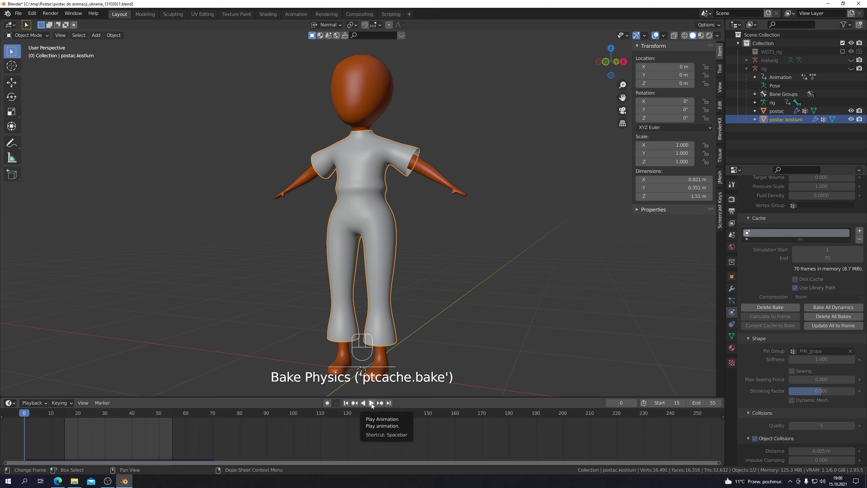
# - Play the freshly baked simulation and stop it at frame 15
pyautogui.click(374, 405)
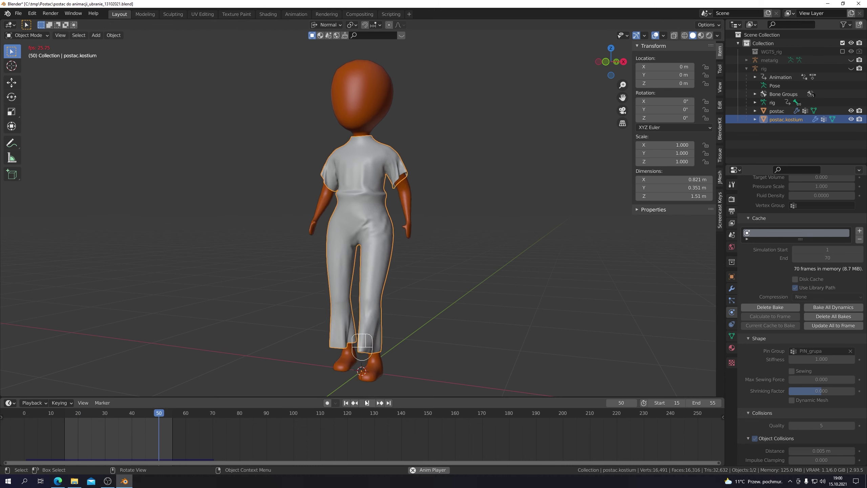
pyautogui.click(368, 403)
pyautogui.click(349, 404)
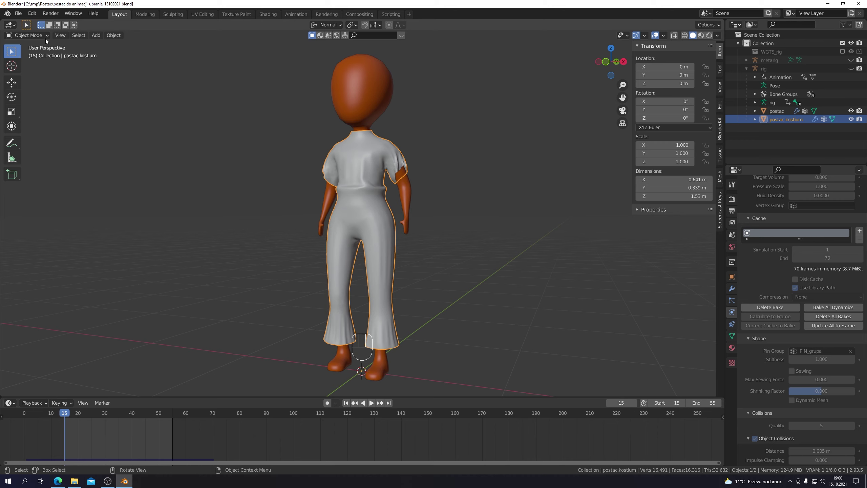
# - In Edit Mode shrink/fatten the waist loops by 0.0136 m with smooth proportional falloff, then back to Object Mode
pyautogui.moveTo(50, 38); pyautogui.dragTo(32, 57)
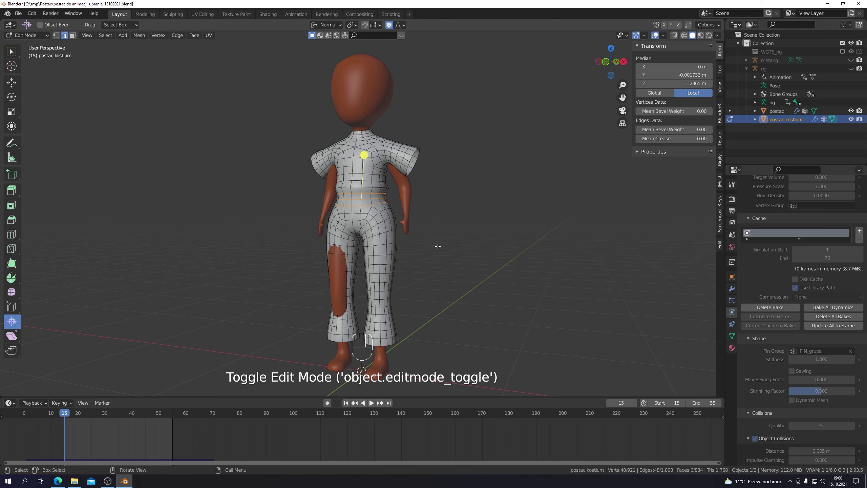
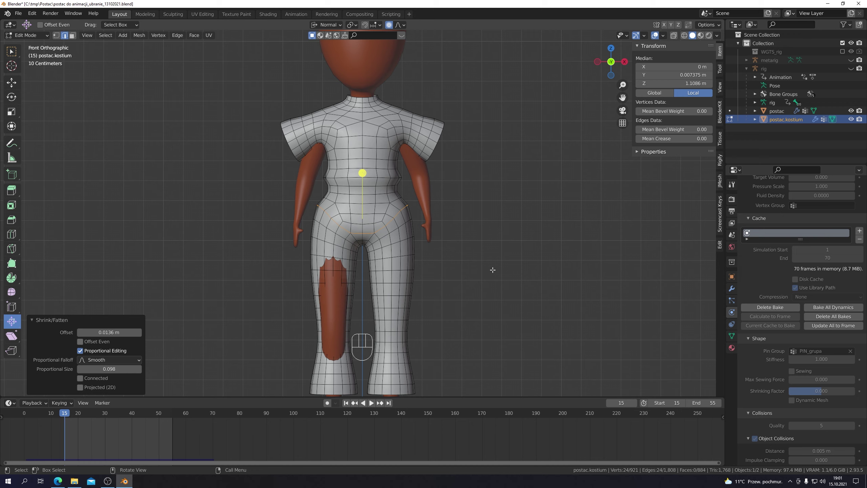
pyautogui.press('Tab')
pyautogui.moveTo(444, 242); pyautogui.dragTo(444, 243)
pyautogui.press('KP_1')
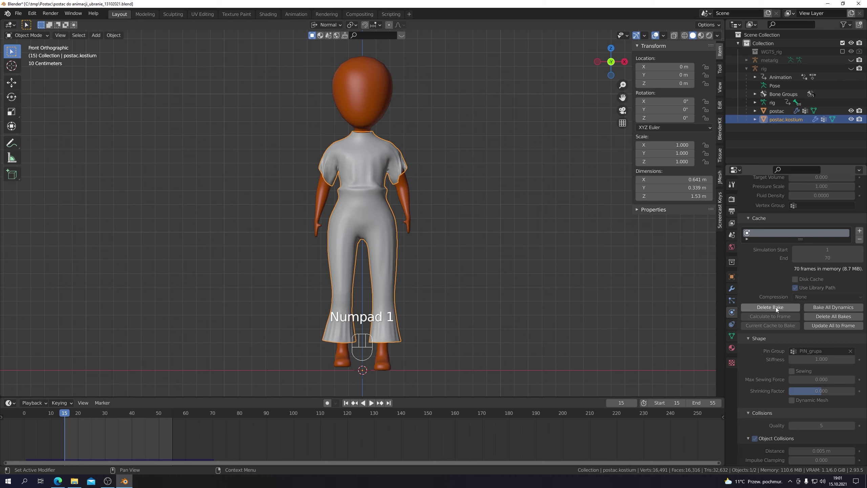
# - Clear the old bake and re-bake the cloth simulation with the slimmer waist
pyautogui.click(777, 310)
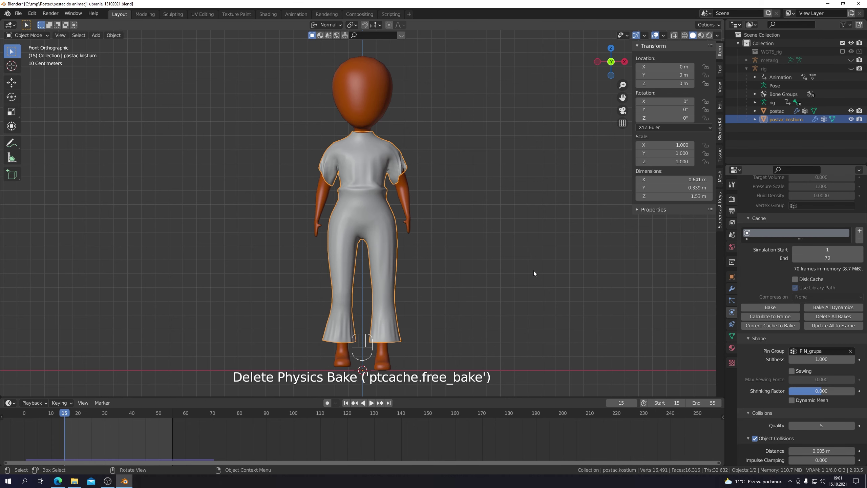
pyautogui.press('KP_6')
pyautogui.press('KP_6')
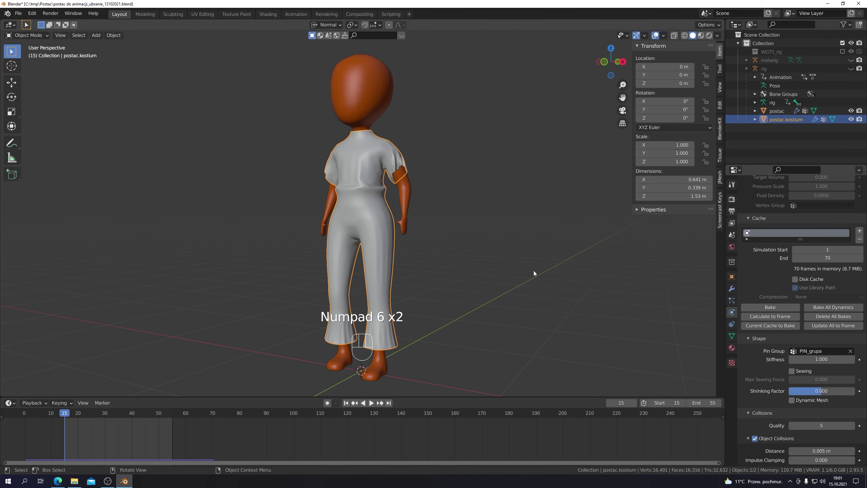
pyautogui.moveTo(775, 310); pyautogui.dragTo(536, 275)
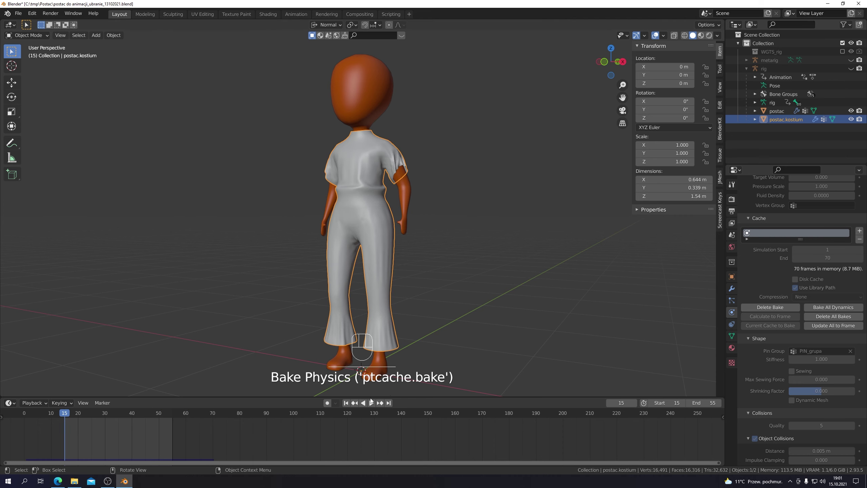
# - Play the re-baked simulation while orbiting around the character back to the front view
pyautogui.click(372, 405)
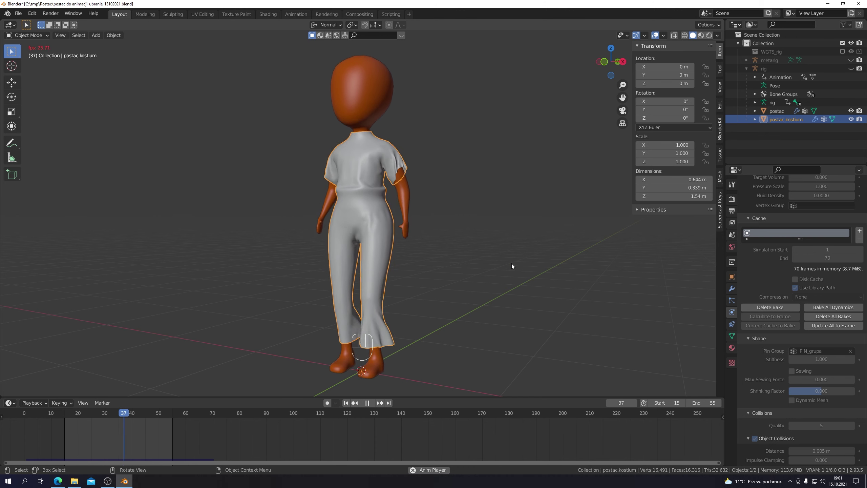
pyautogui.press('KP_6')
pyautogui.press('KP_6')
pyautogui.press('KP_6')
pyautogui.press('KP_6')
pyautogui.press('KP_6')
pyautogui.press('KP_6')
pyautogui.press('KP_6')
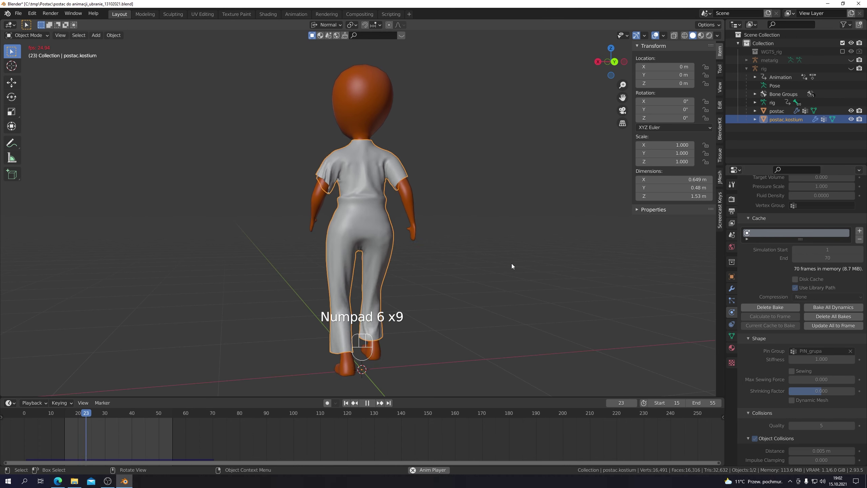
pyautogui.press('KP_6')
pyautogui.press('KP_6')
pyautogui.press('KP_6')
pyautogui.press('KP_6')
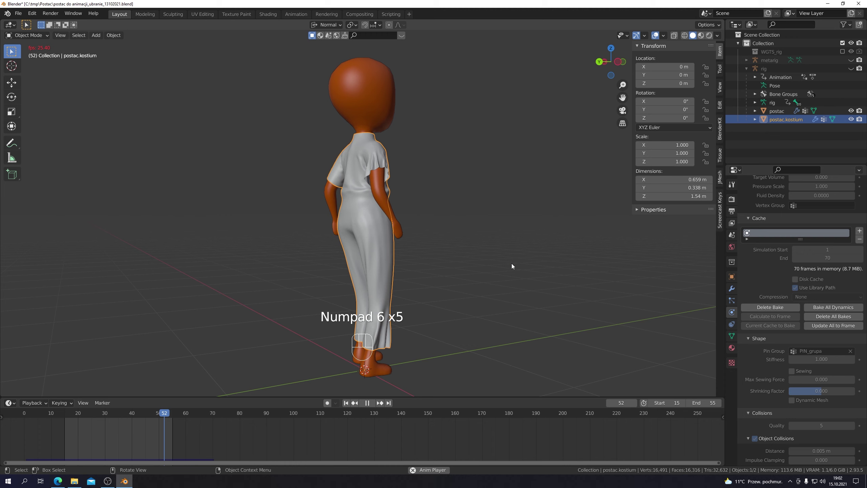
pyautogui.press('KP_6')
pyautogui.press('KP_6')
pyautogui.press('KP_6')
pyautogui.press('KP_6')
pyautogui.press('KP_6')
pyautogui.press('KP_6')
pyautogui.press('KP_6')
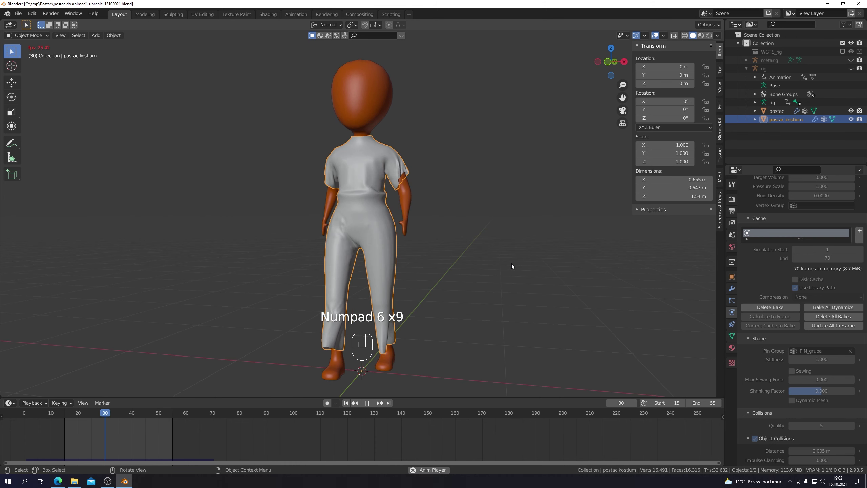
pyautogui.press('KP_6')
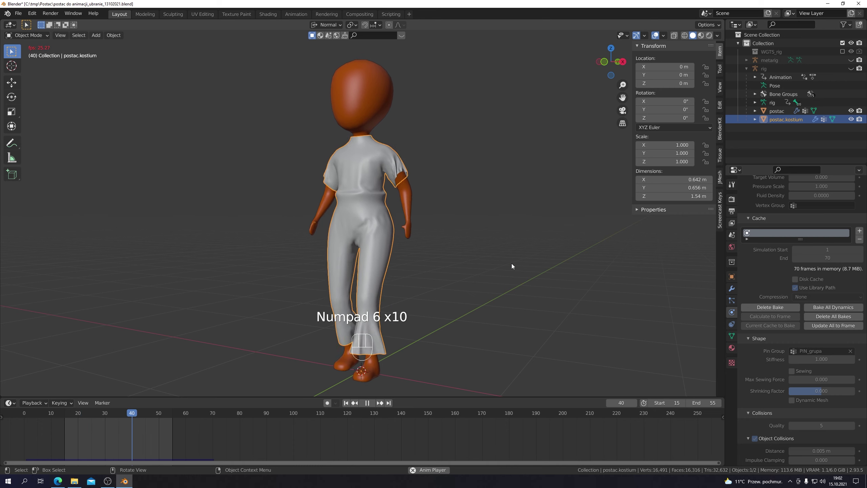
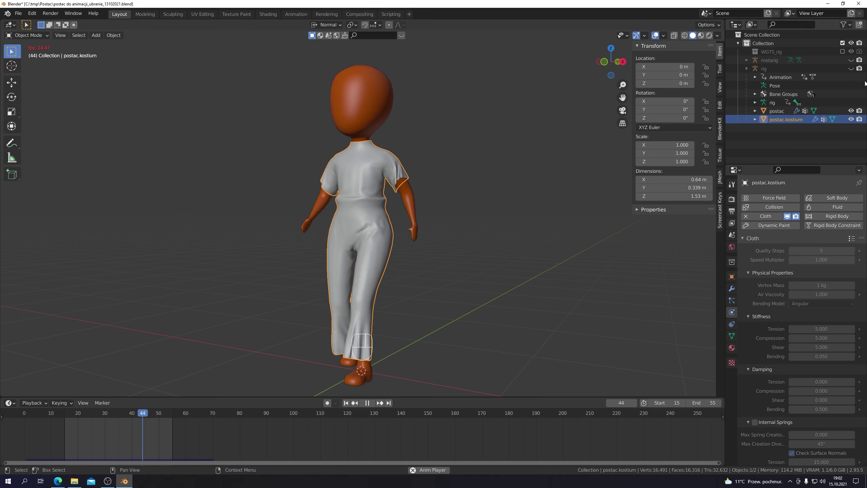
# - Show the rig in the Outliner and select it over the playing costumed character
pyautogui.click(852, 70)
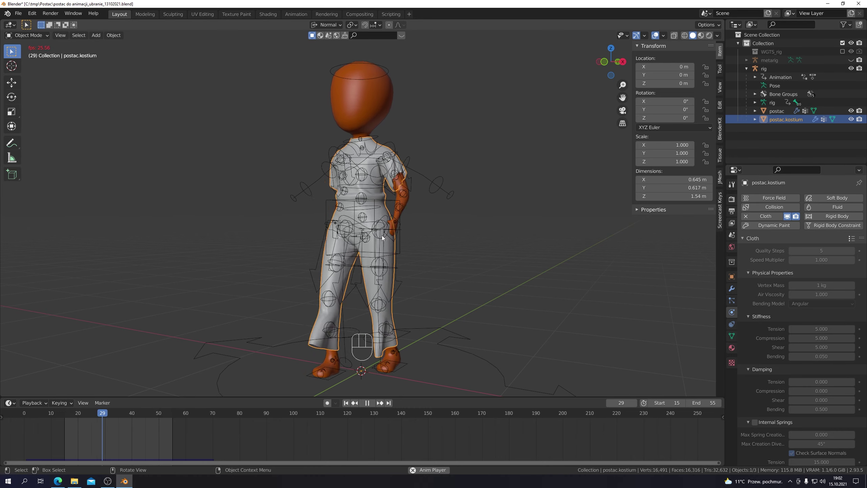
pyautogui.click(384, 238)
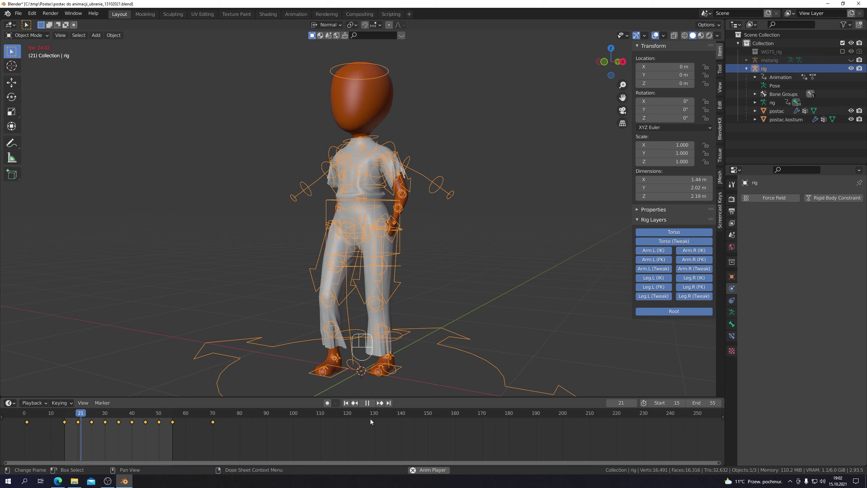
# - Replay the simulation from frame 0 with the rig visible, then hide the rig again
pyautogui.click(370, 405)
pyautogui.moveTo(149, 413); pyautogui.dragTo(88, 441)
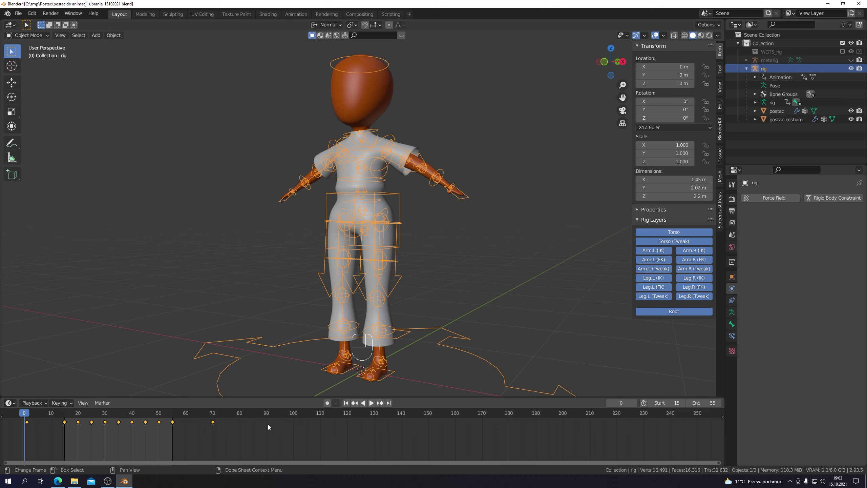
pyautogui.click(372, 407)
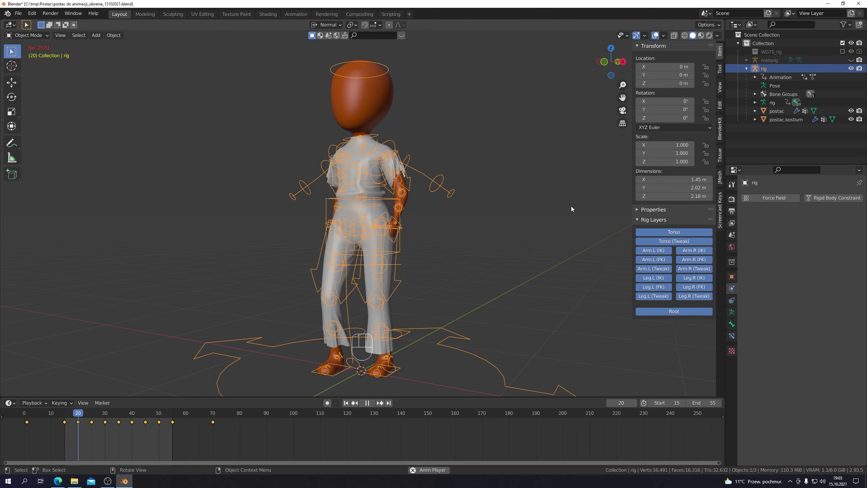
pyautogui.click(852, 67)
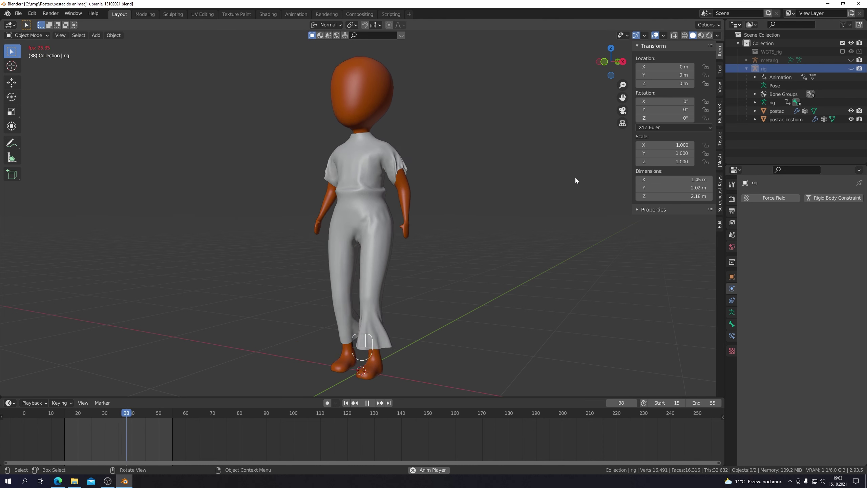